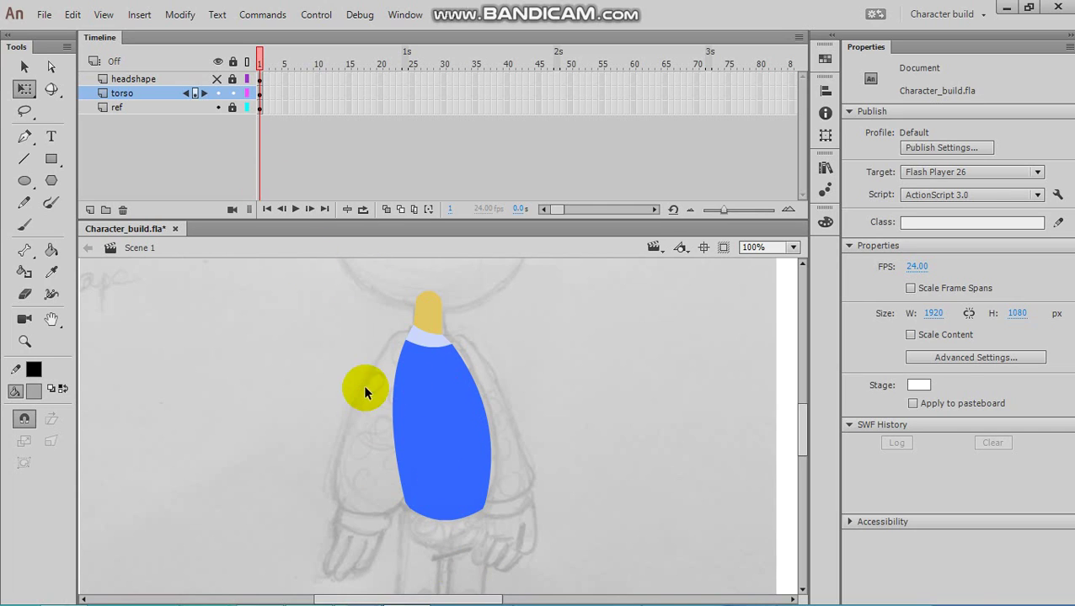
# - Sample the torso's blue as the fill colour and lock the torso layer against edits
pyautogui.click(237, 102)
pyautogui.click(249, 101)
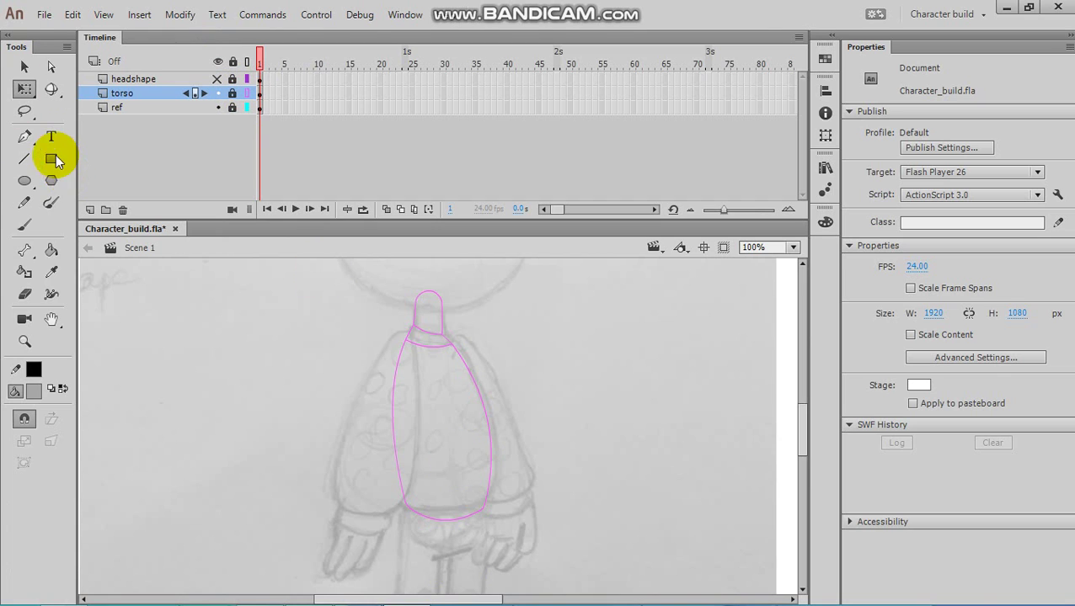
pyautogui.click(250, 100)
pyautogui.write('ll')
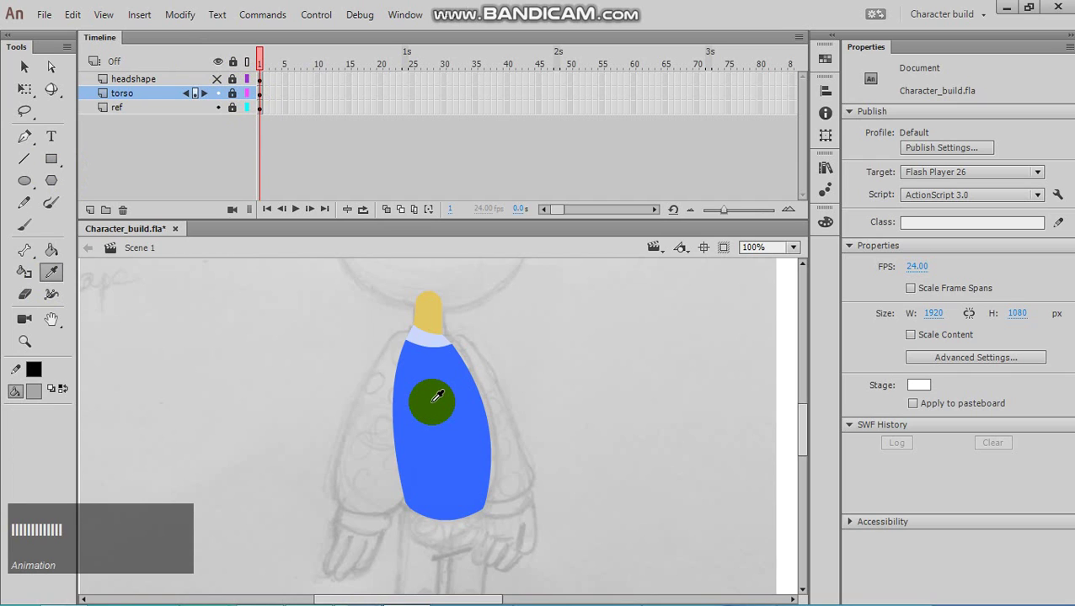
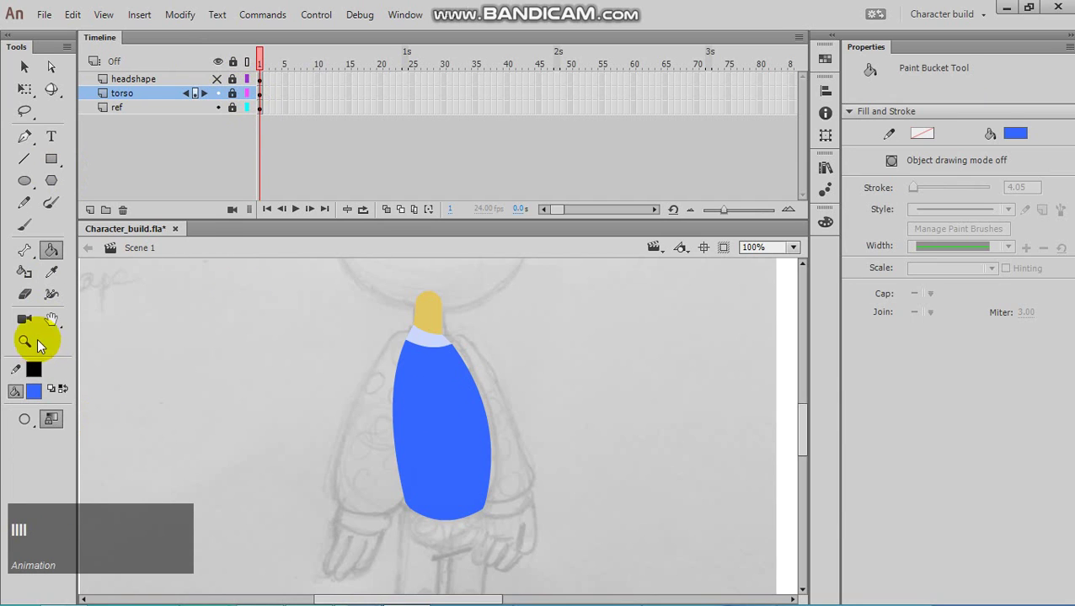
pyautogui.write('llll')
pyautogui.click(233, 99)
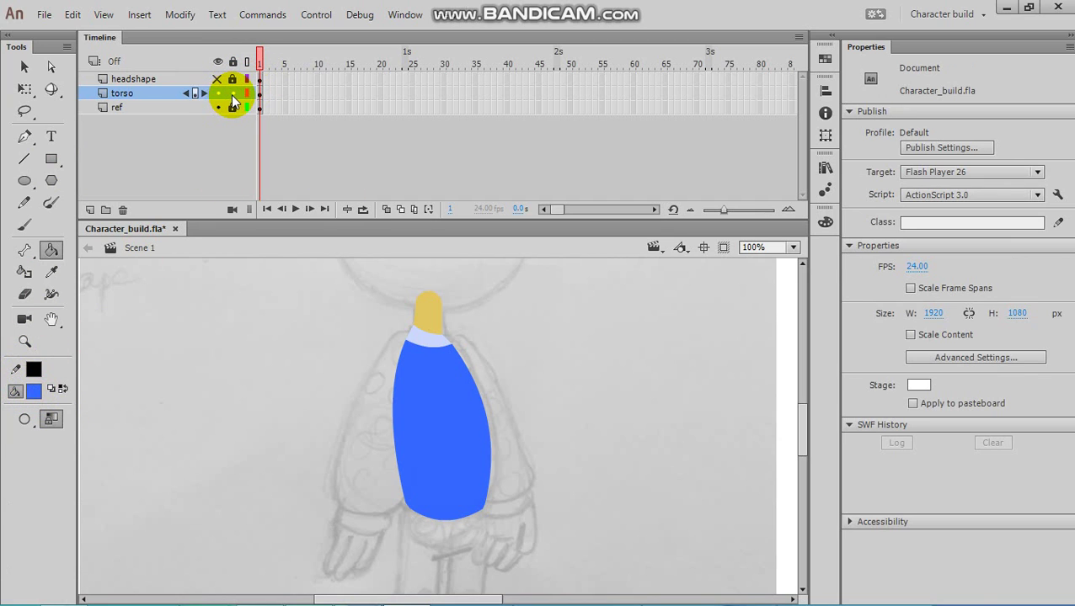
# - Add an arm layer above the torso, show the torso as outlines and set stroke colour to none
pyautogui.click(237, 102)
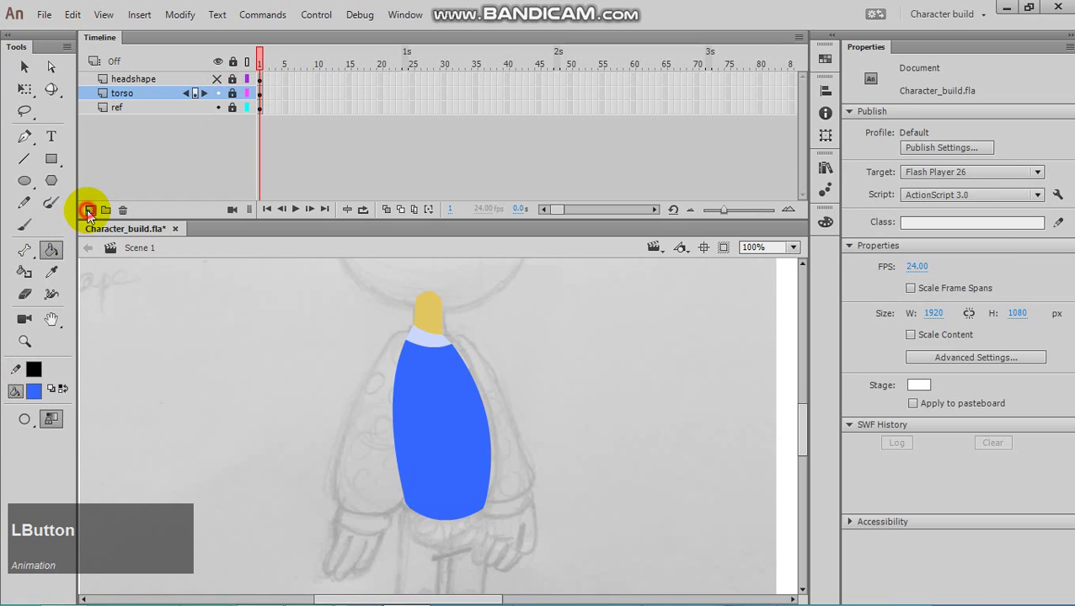
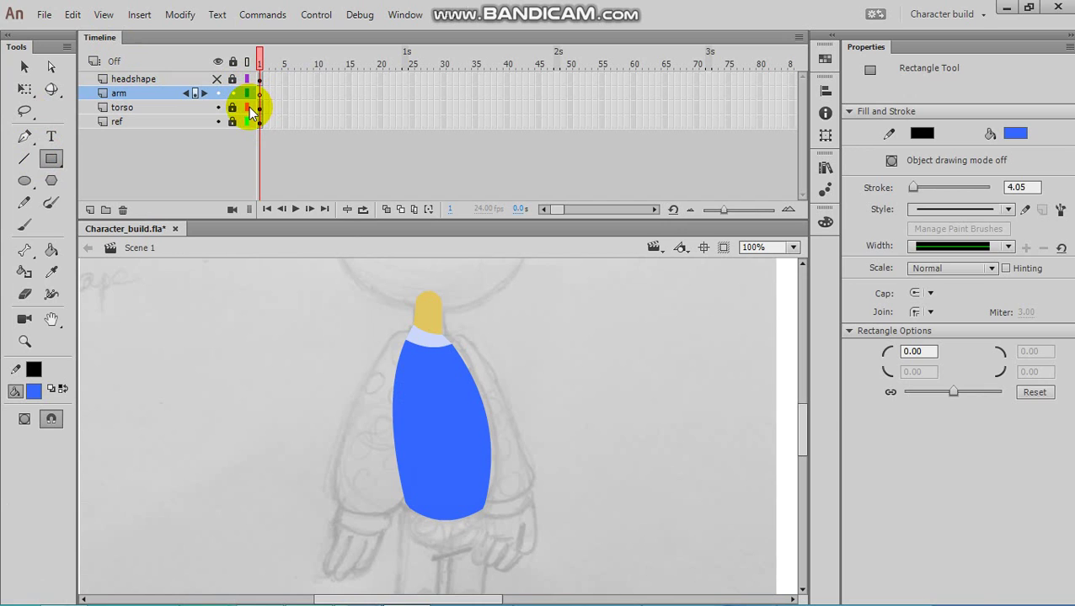
pyautogui.click(253, 114)
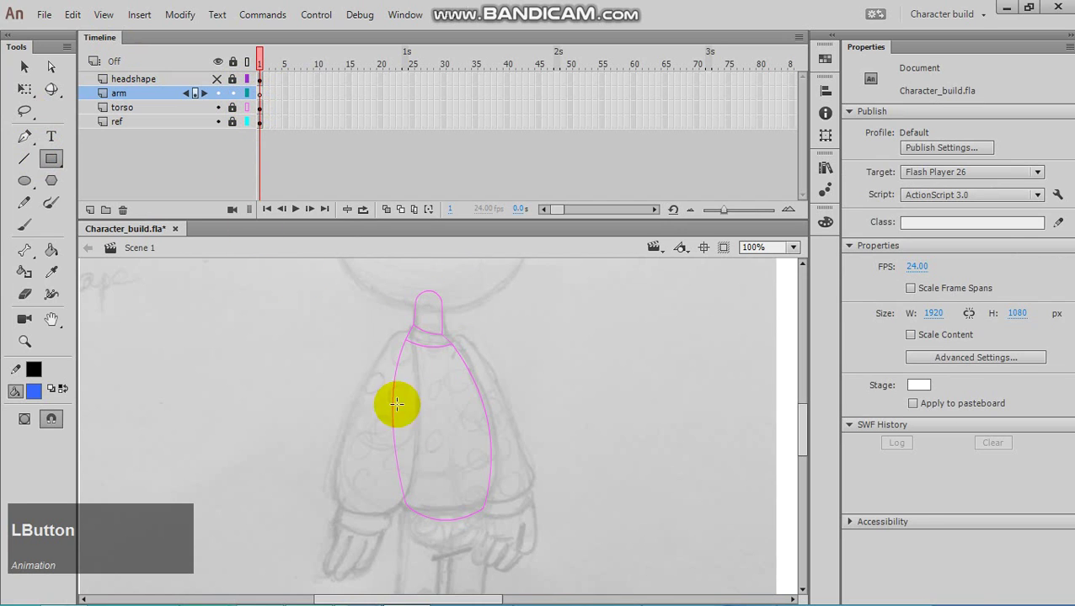
pyautogui.press('ctrl+=')
pyautogui.press('space')
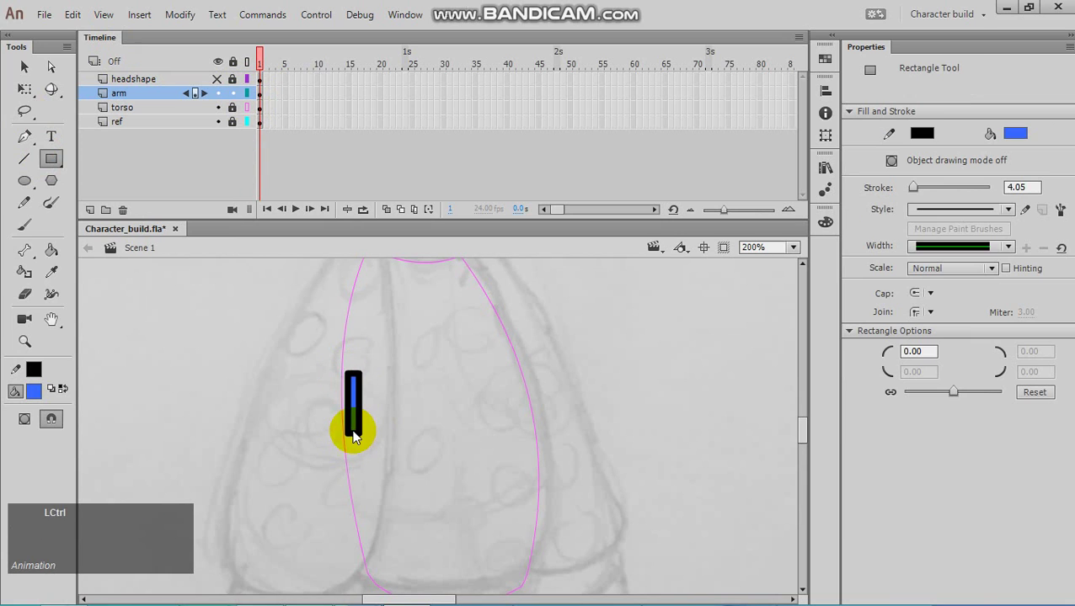
pyautogui.press('ctrl+z')
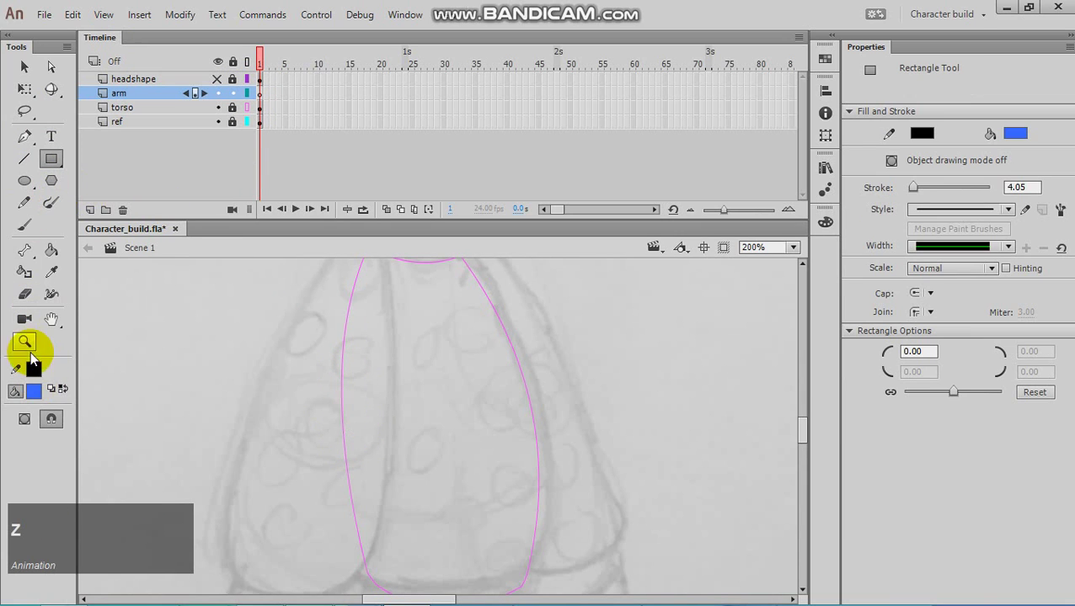
pyautogui.click(250, 112)
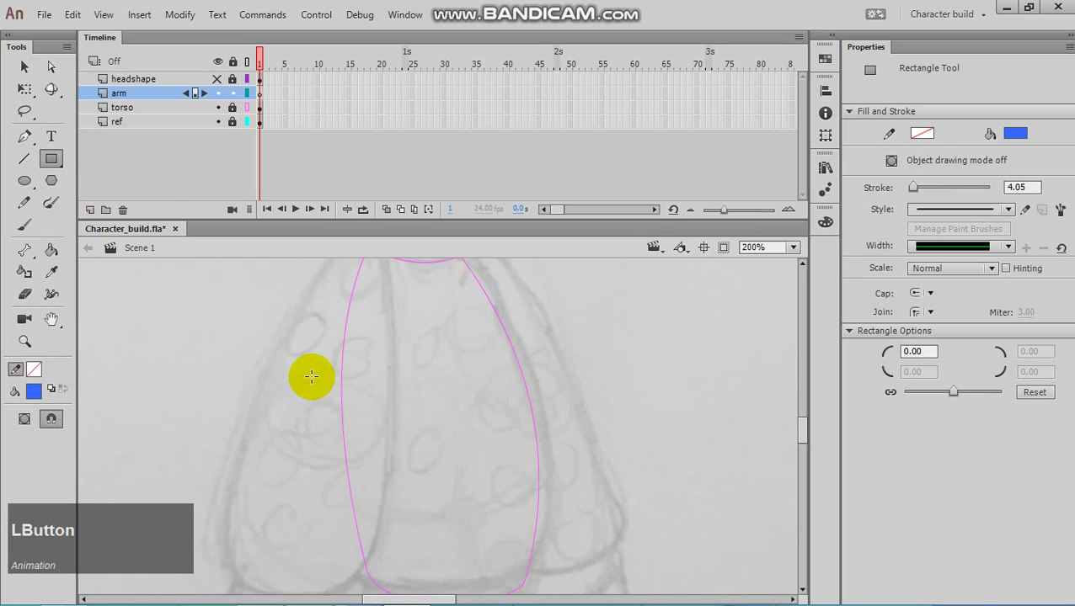
pyautogui.press('-')
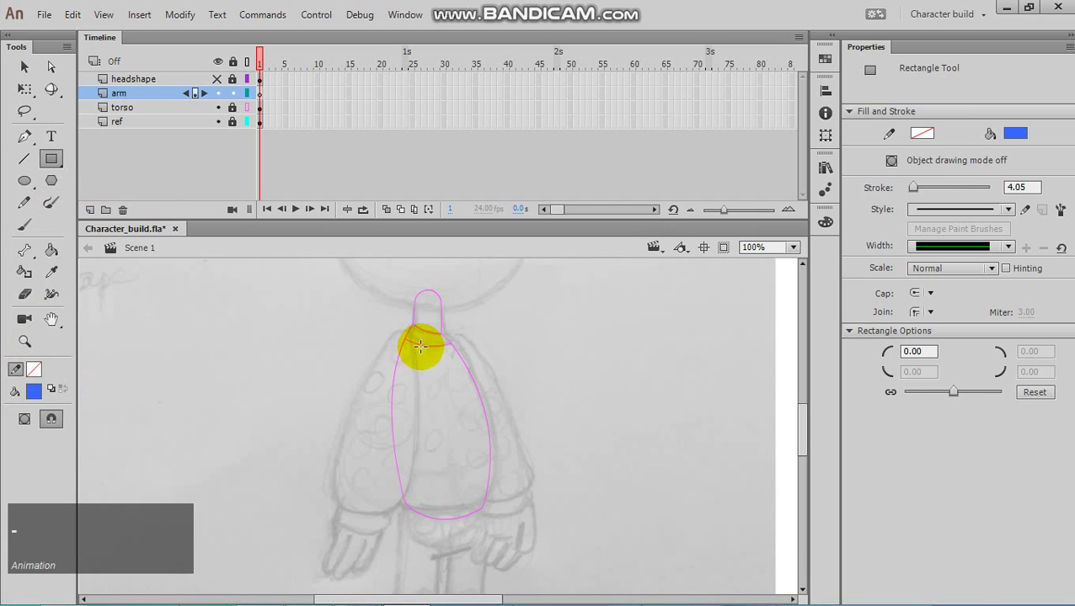
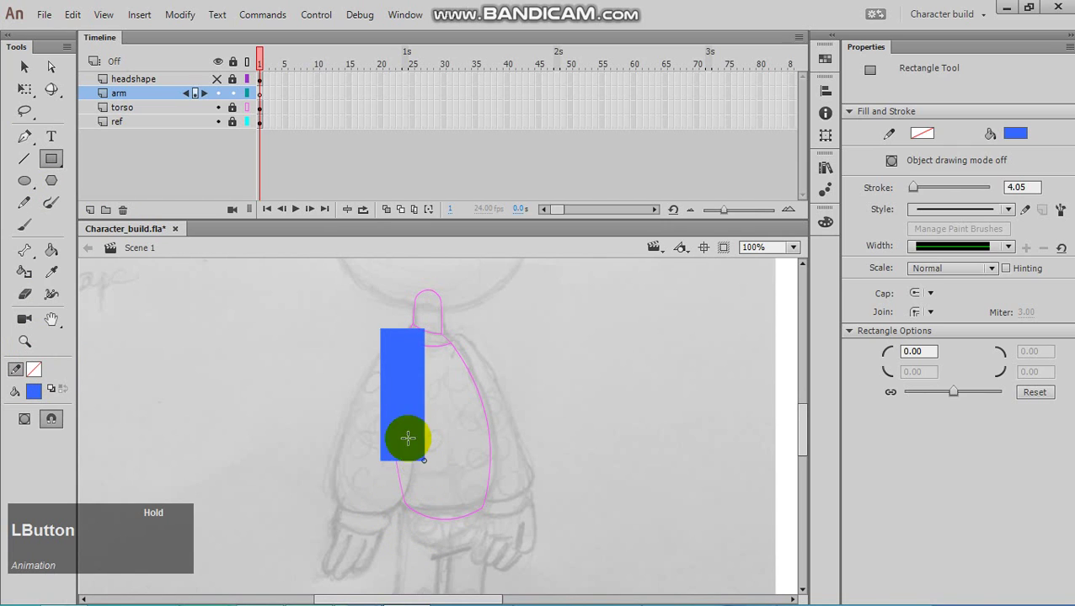
# - Curve the blue arm rectangle's edge and pull its top corner up to the shoulder
pyautogui.click(32, 72)
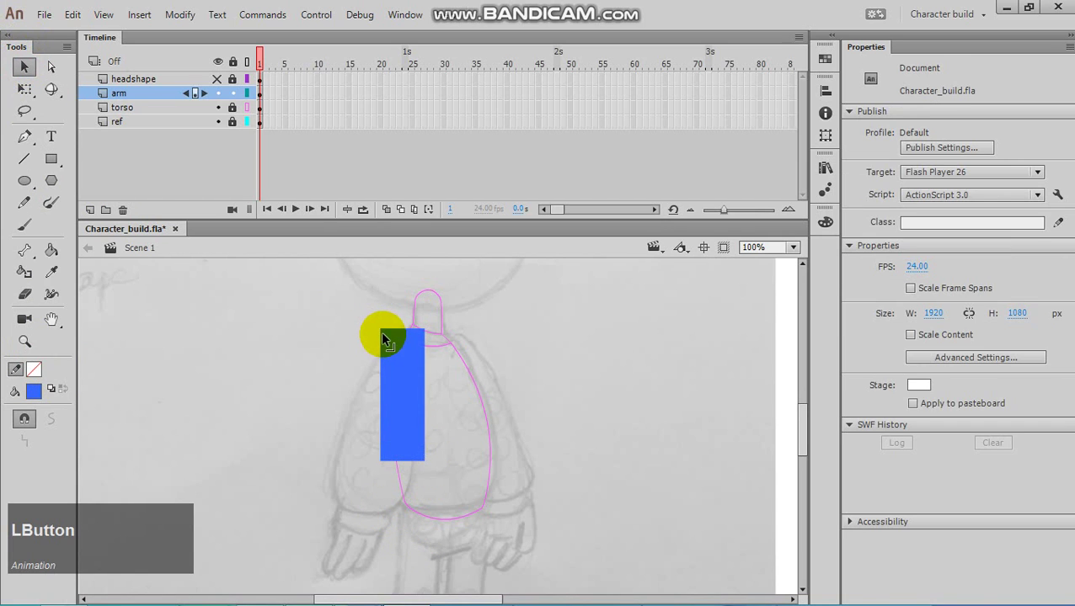
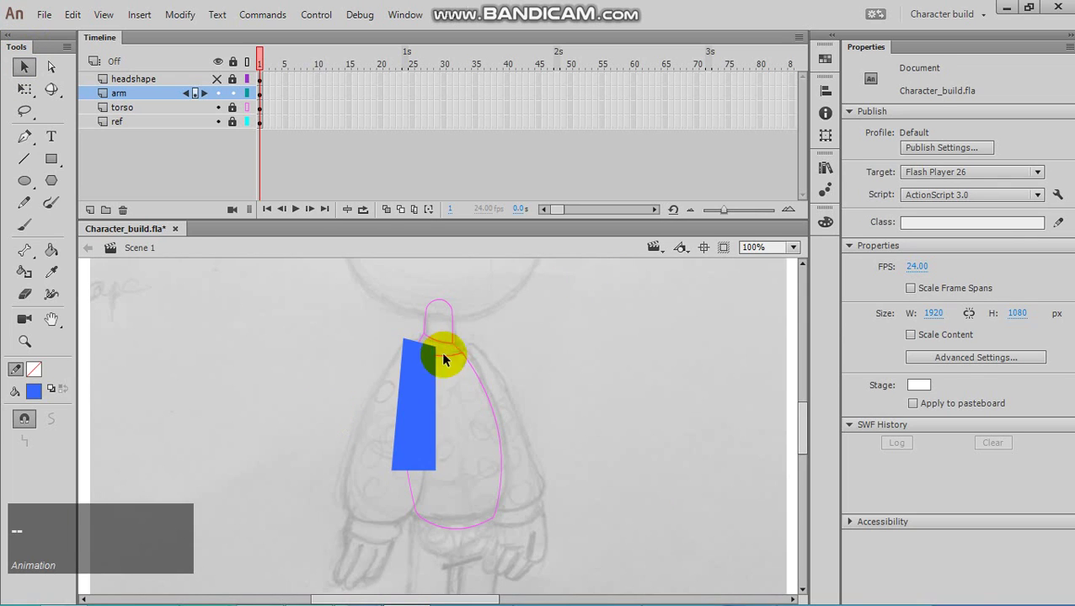
pyautogui.click(418, 388)
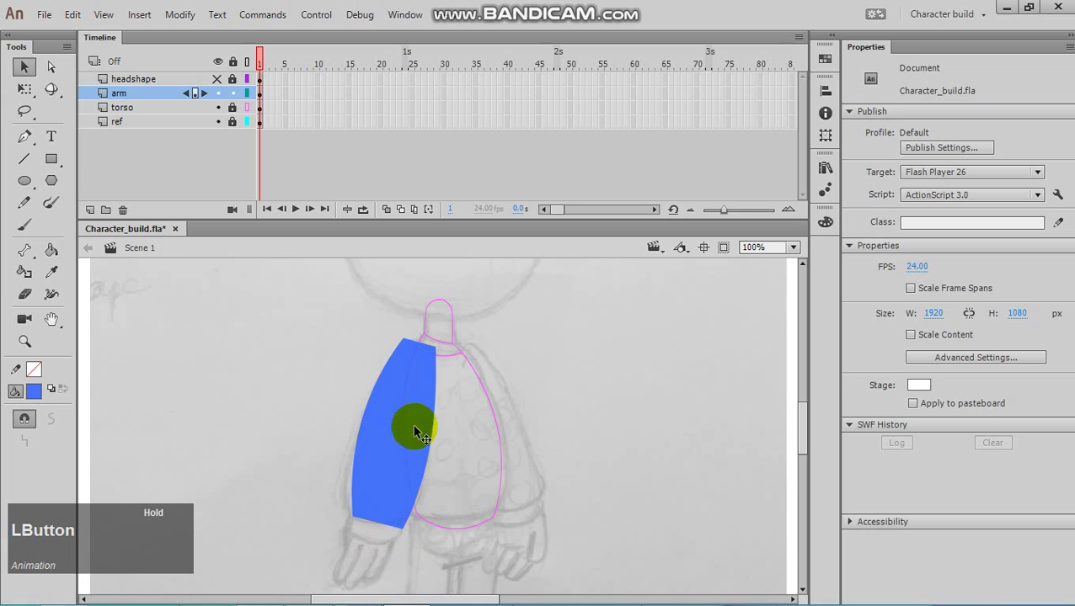
pyautogui.press('ctrl+=')
pyautogui.press('ctrl+=')
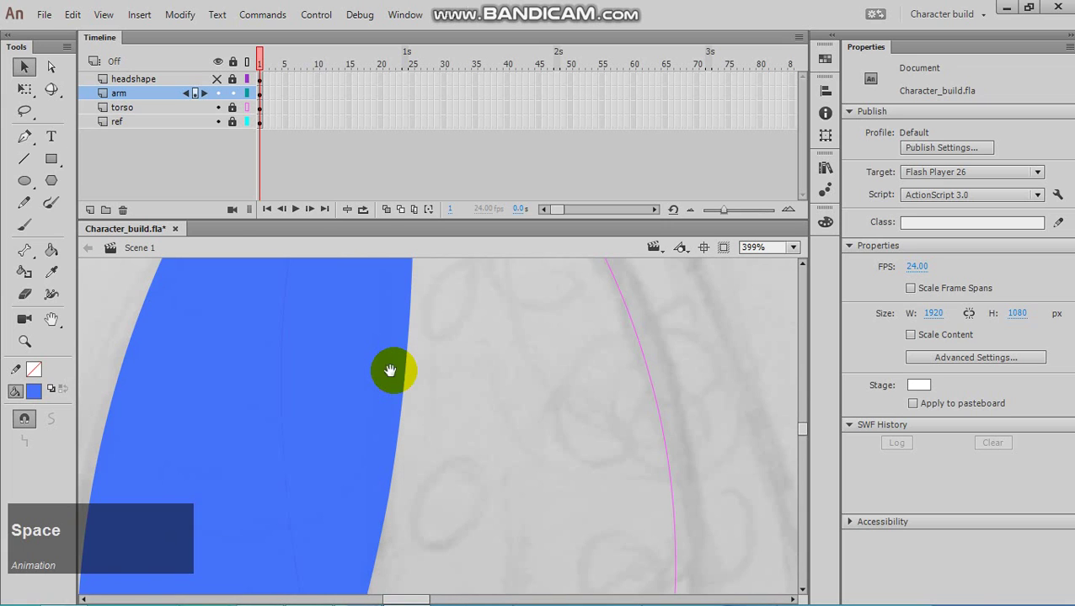
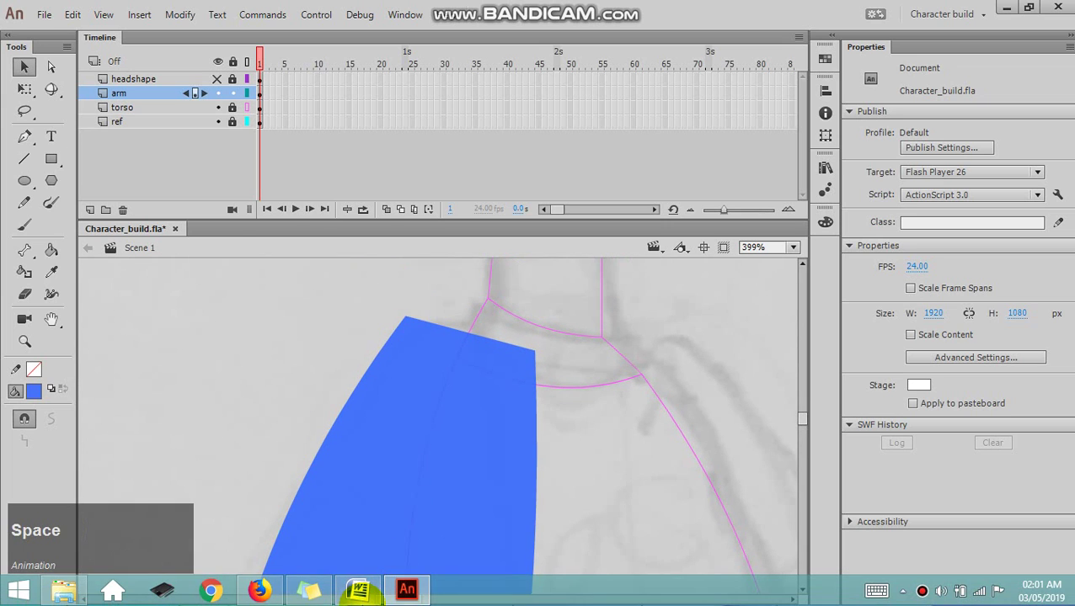
pyautogui.press('ctrl+-')
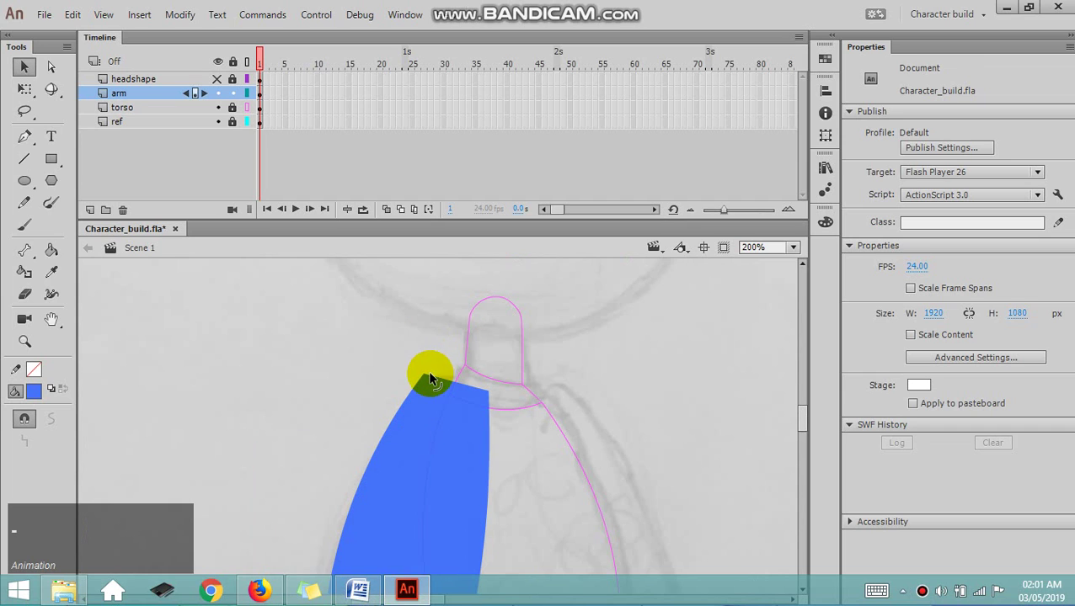
pyautogui.click(446, 378)
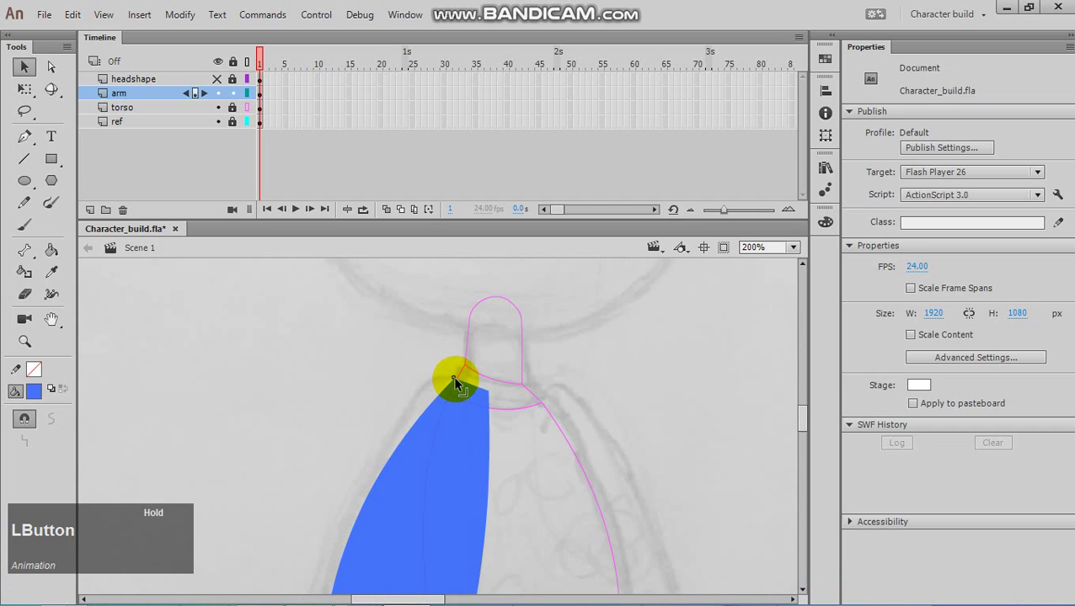
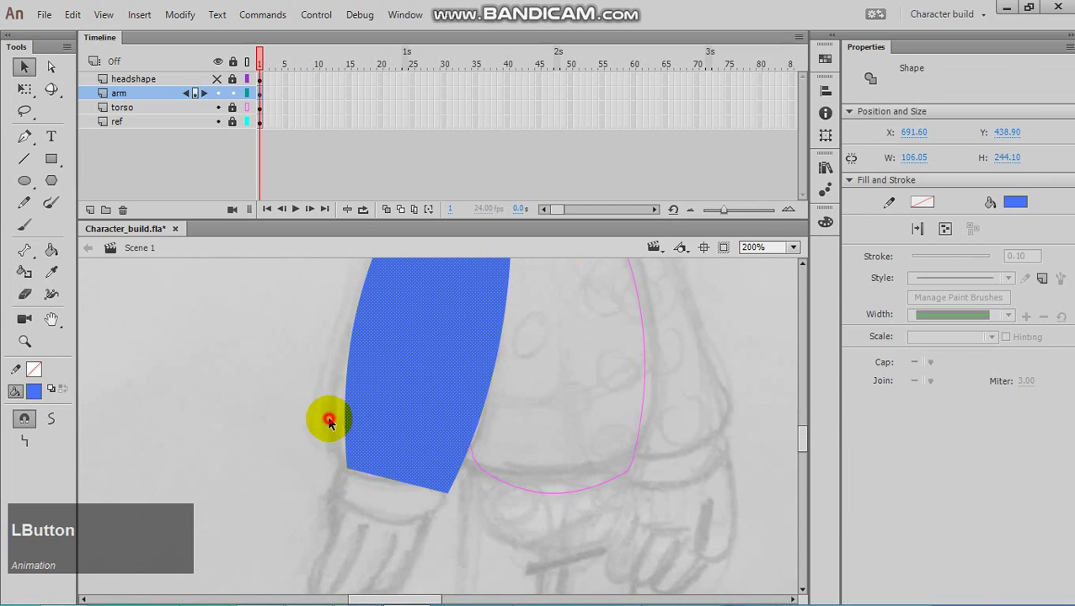
# - Bend the sleeve's bottom edges into a rounded lower end matching the sketch
pyautogui.click(345, 431)
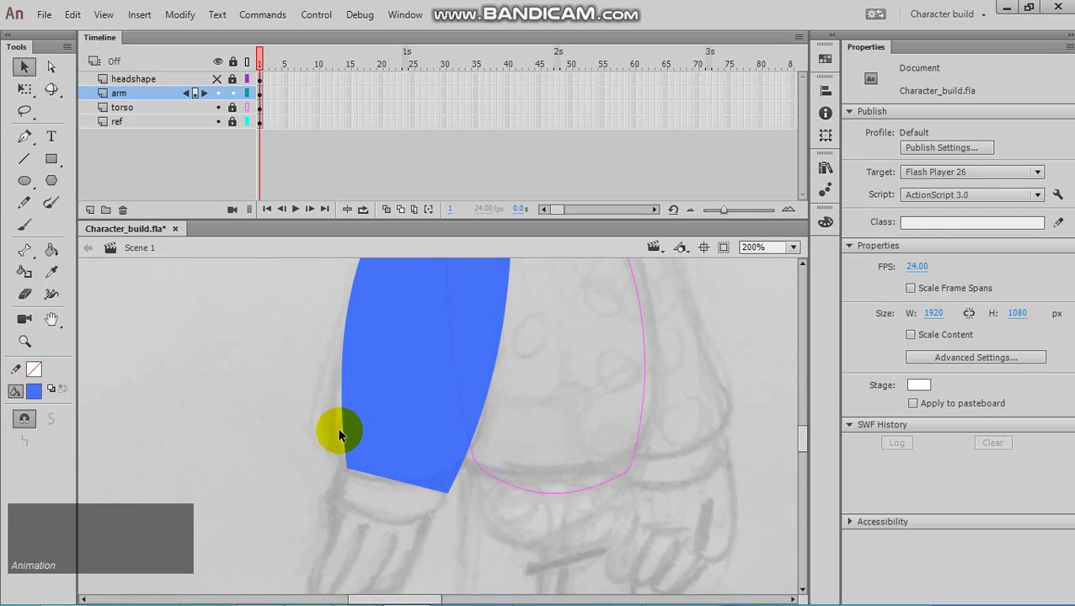
pyautogui.click(349, 434)
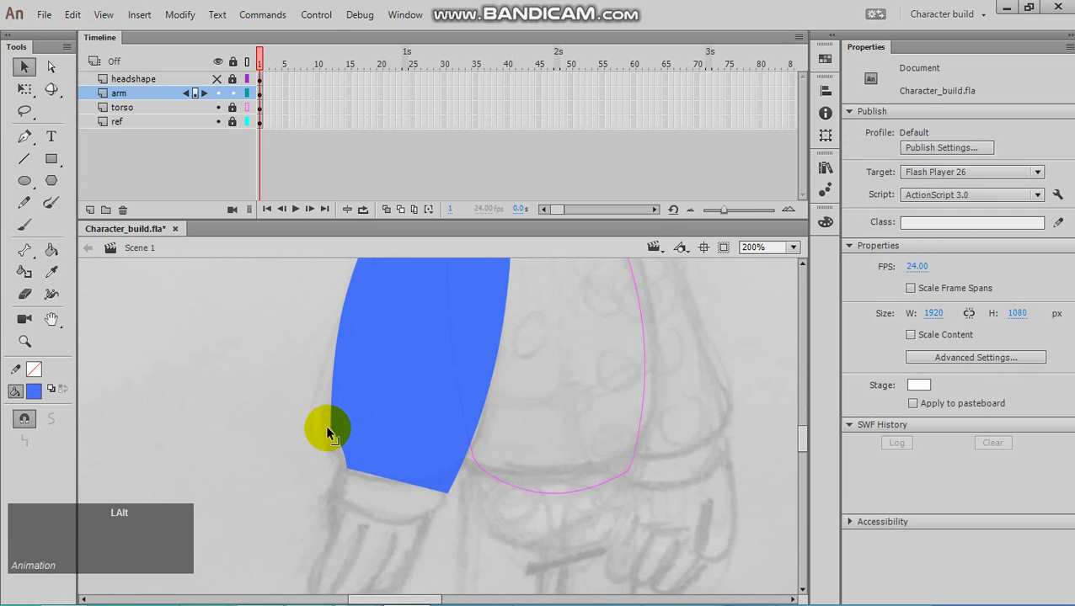
pyautogui.click(347, 452)
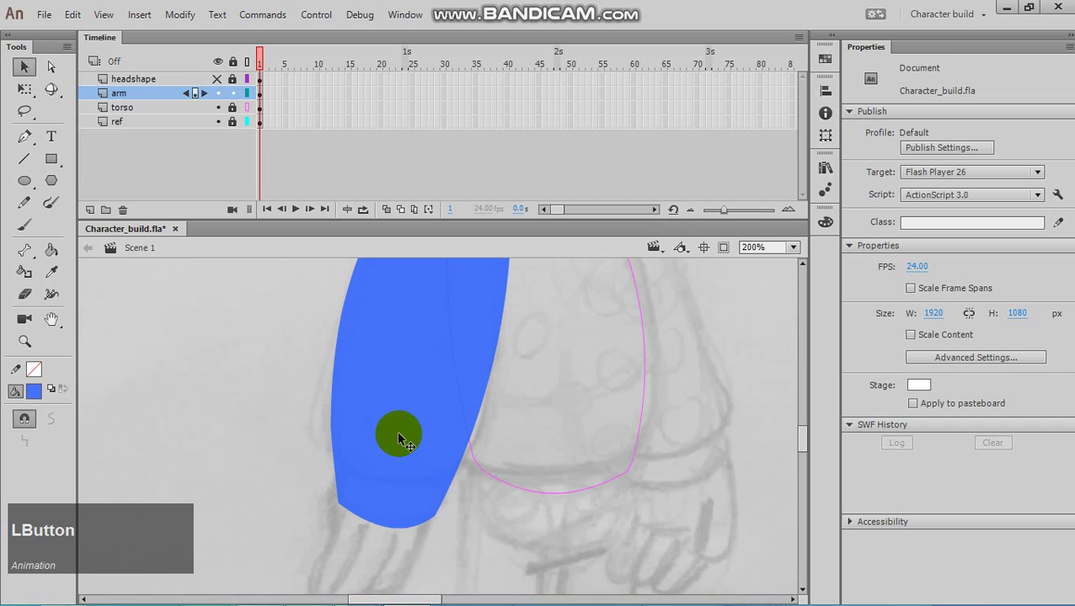
pyautogui.press('ctrl+-')
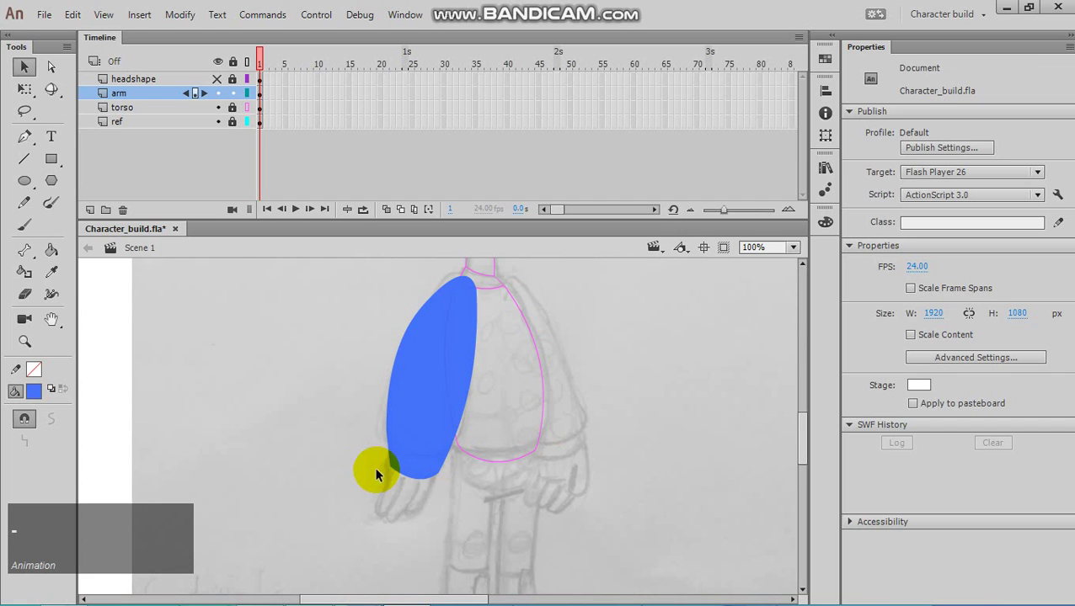
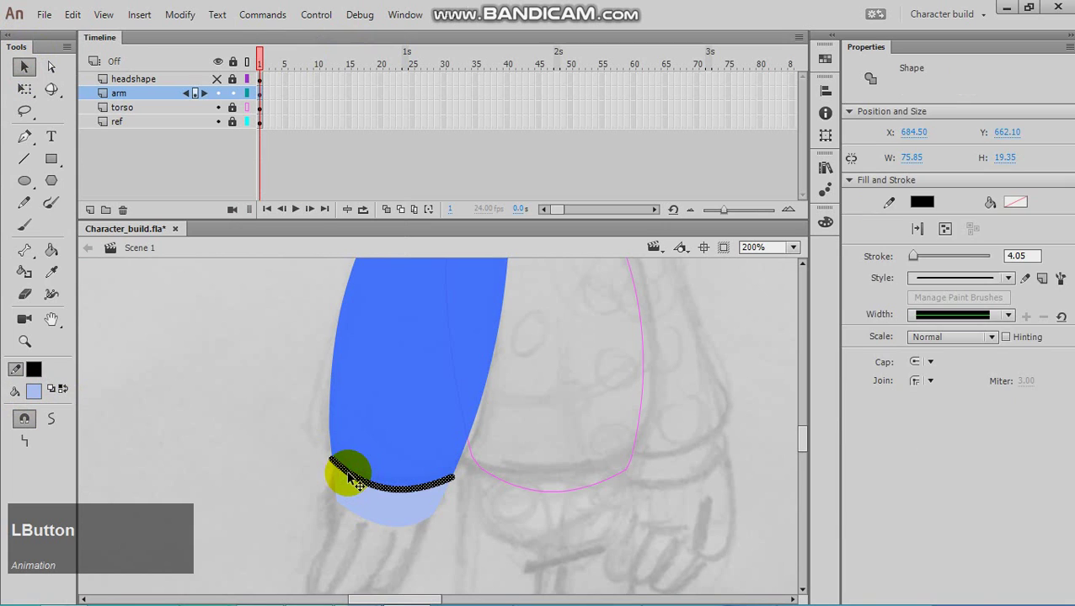
# - Delete the black dividing line between the blue sleeve and the light blue cuff
pyautogui.press('Delete')
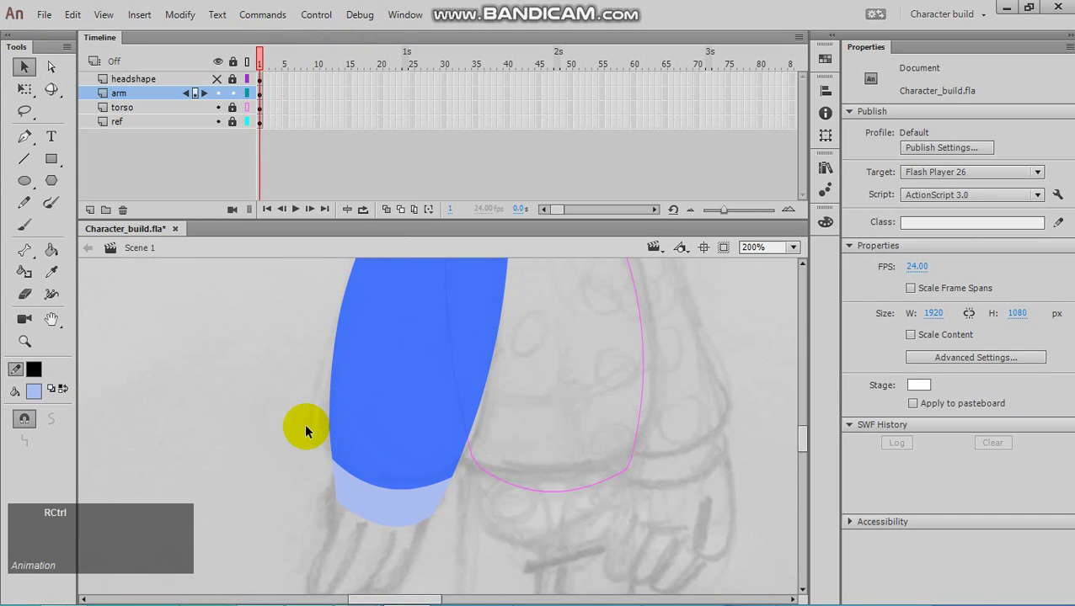
pyautogui.press('ctrl+-')
pyautogui.press('ctrl+-')
pyautogui.click(441, 402)
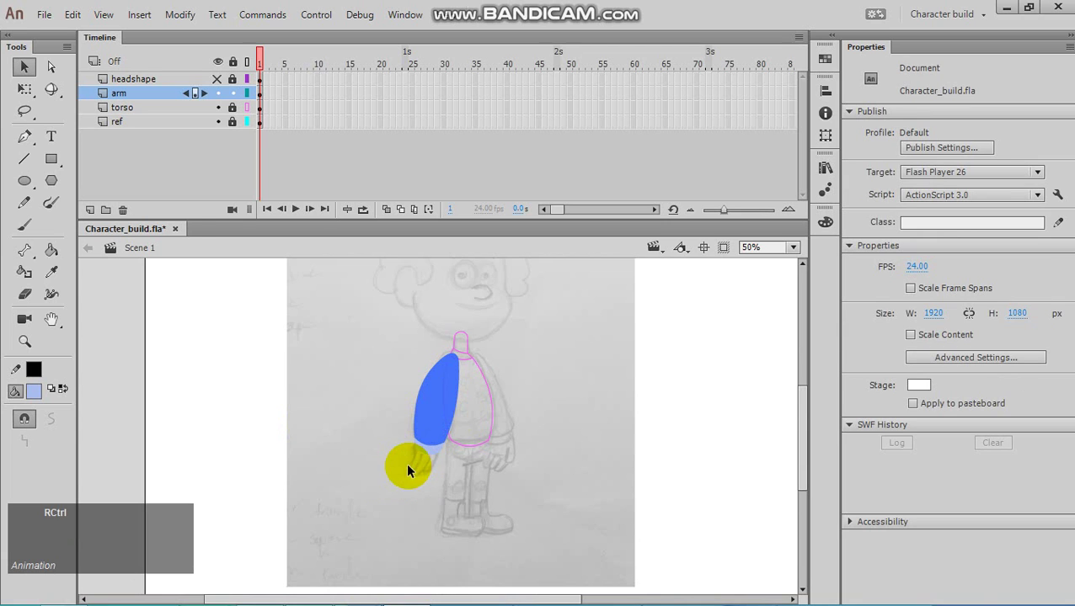
# - Show the headshape layer again and zoom in on the arm's sleeve end
pyautogui.press('ctrl+=')
pyautogui.write('==')
pyautogui.scroll(-3)
pyautogui.scroll(3)
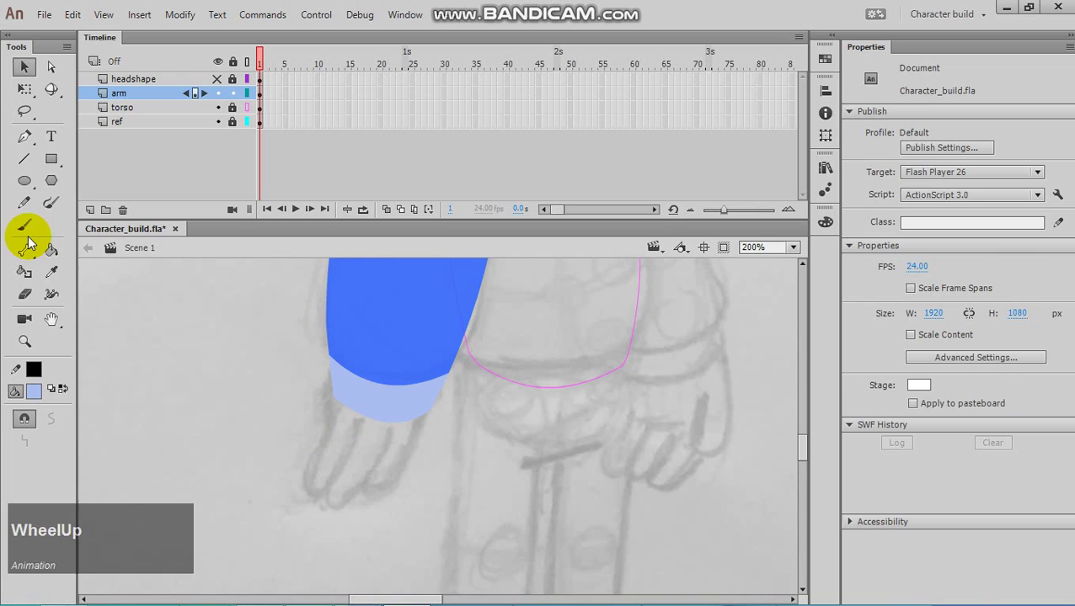
pyautogui.click(50, 165)
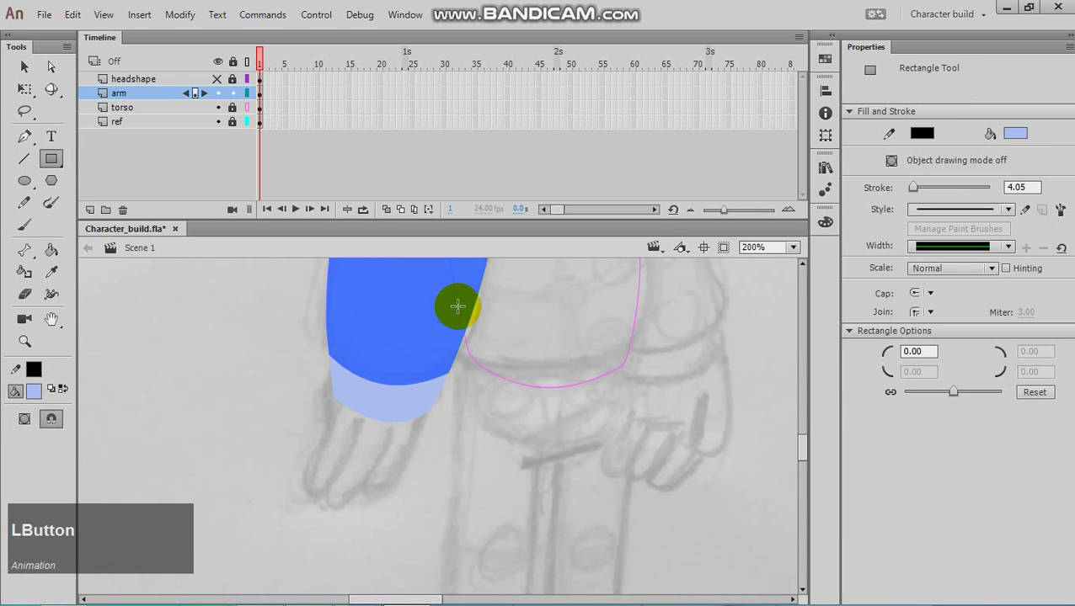
pyautogui.write('--')
pyautogui.scroll(3)
pyautogui.click(239, 85)
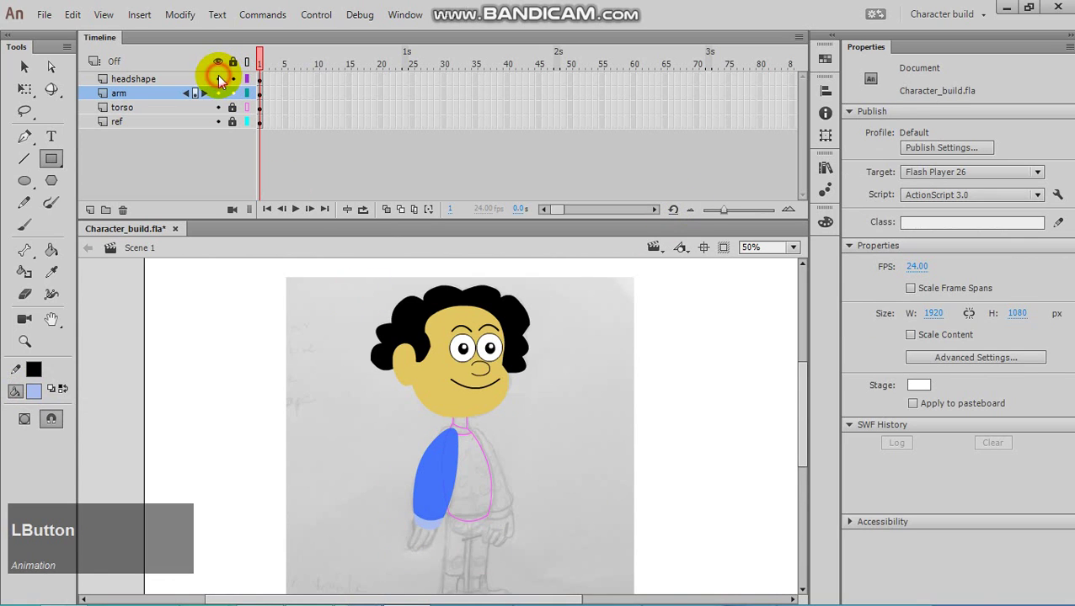
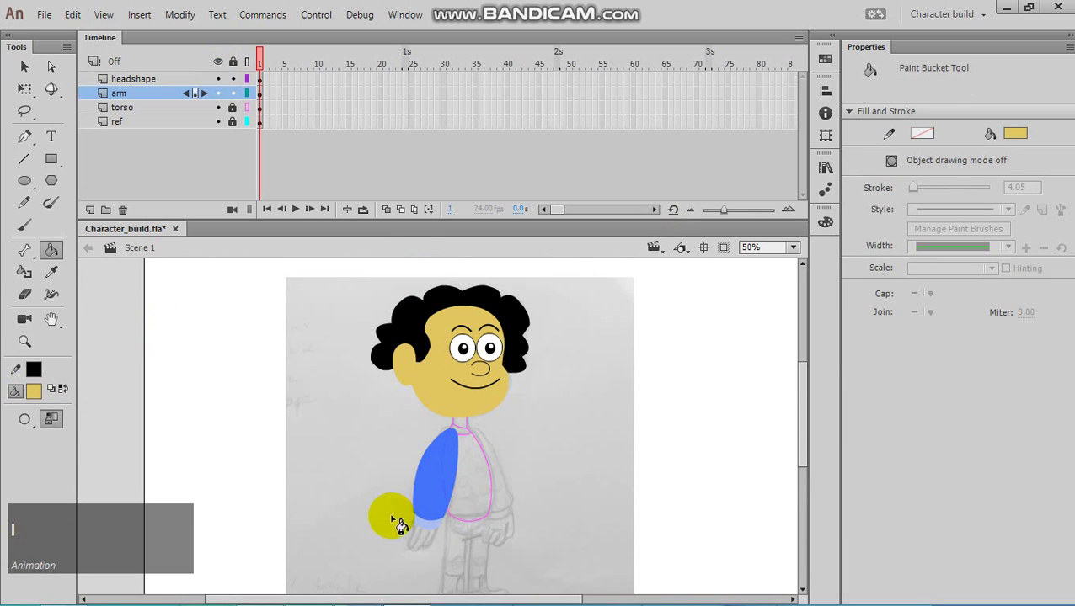
pyautogui.press('ctrl+=')
pyautogui.press('ctrl+=')
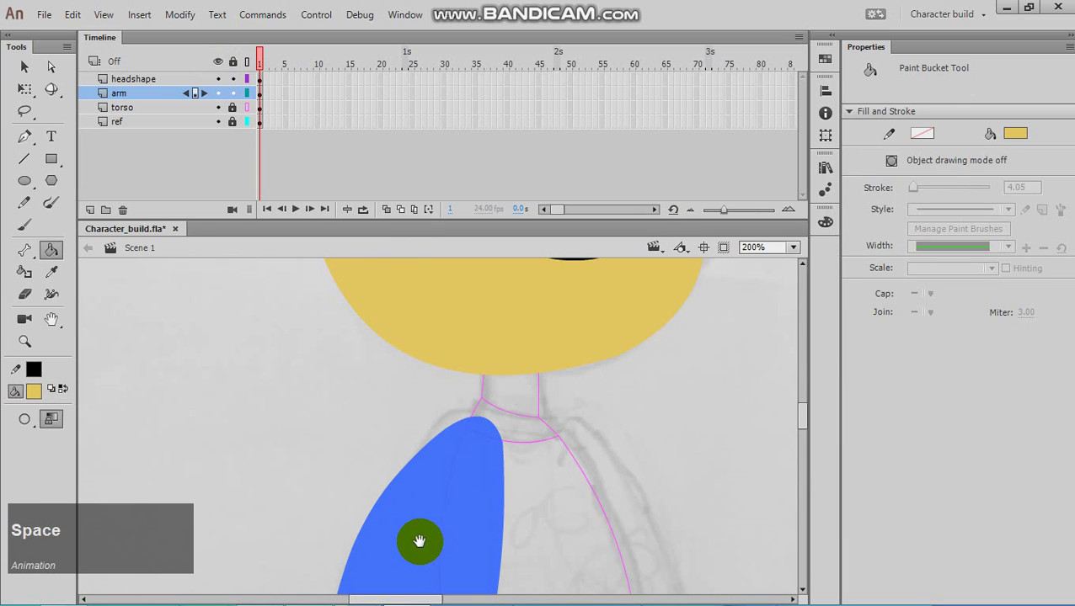
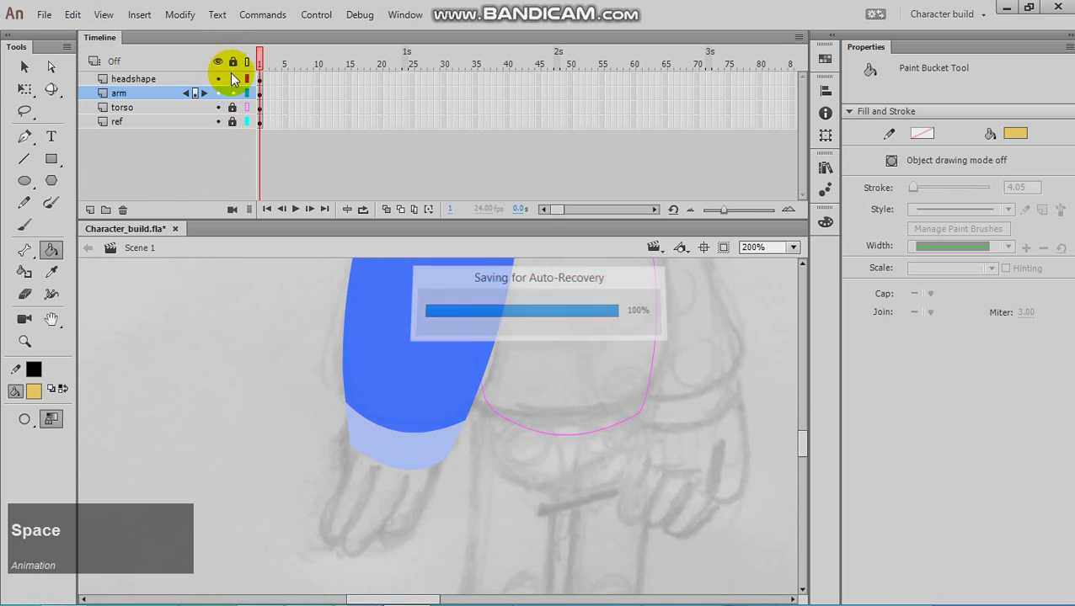
pyautogui.click(236, 84)
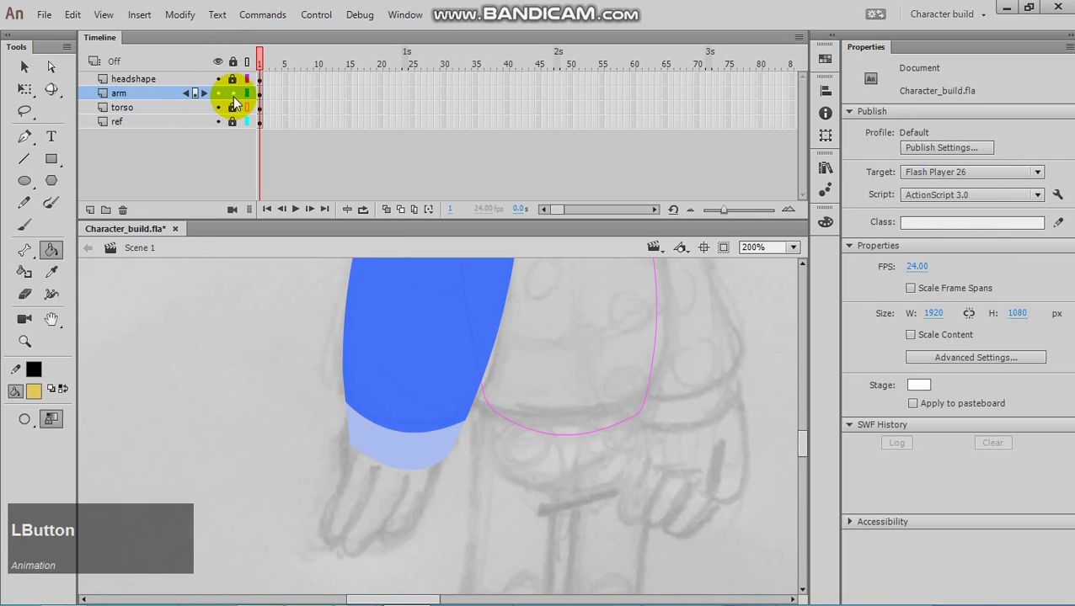
pyautogui.click(52, 167)
# - Draw a yellow hand rectangle under the cuff, remove its outline and notch a thumb into its edge
pyautogui.press('ctrl+=')
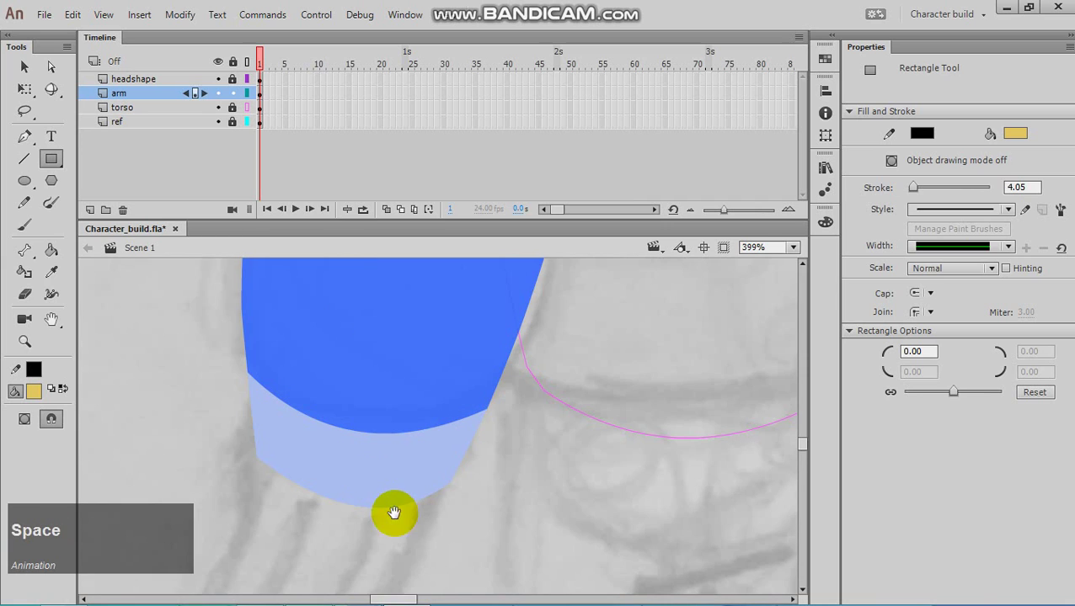
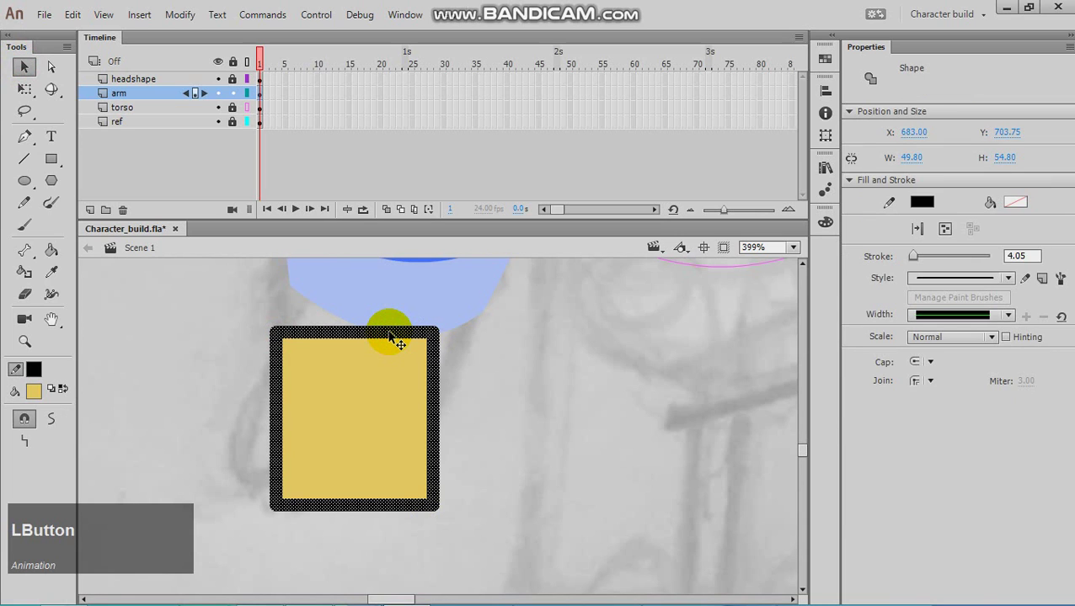
pyautogui.press('Delete')
pyautogui.click(286, 326)
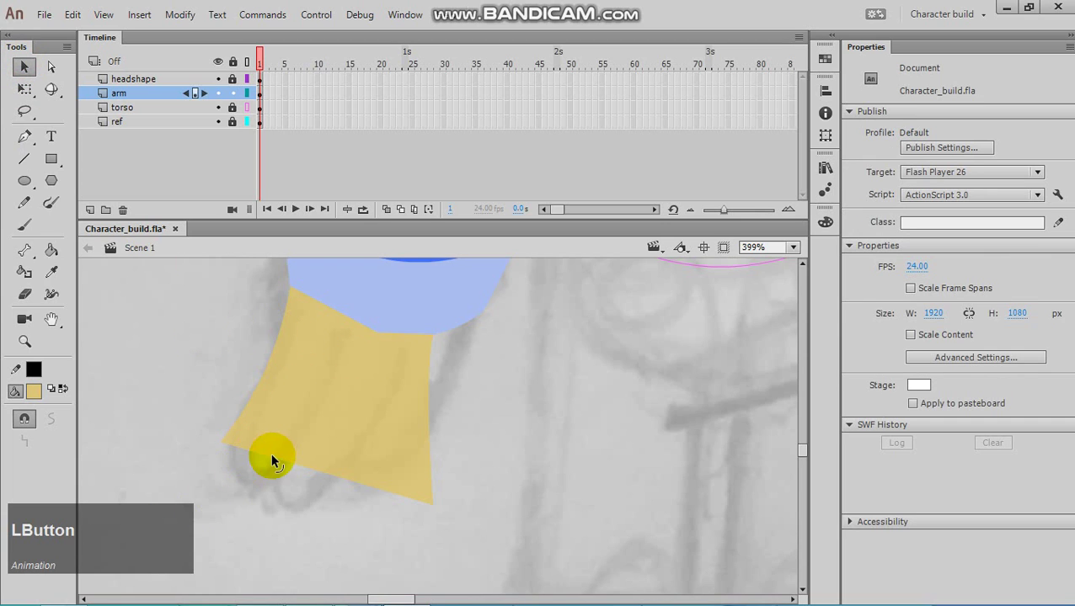
pyautogui.click(253, 473)
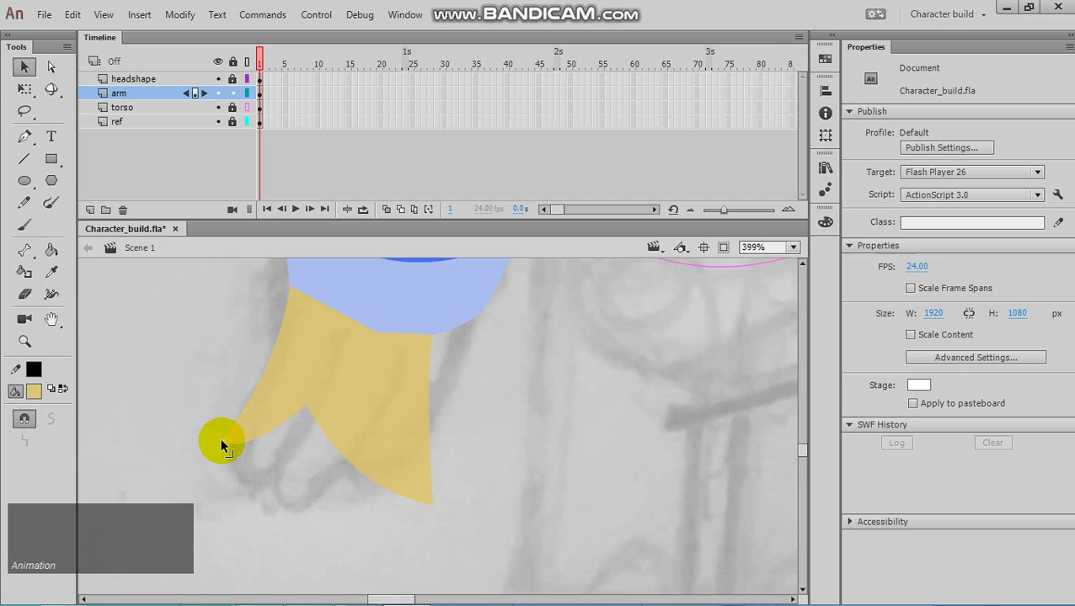
pyautogui.click(241, 457)
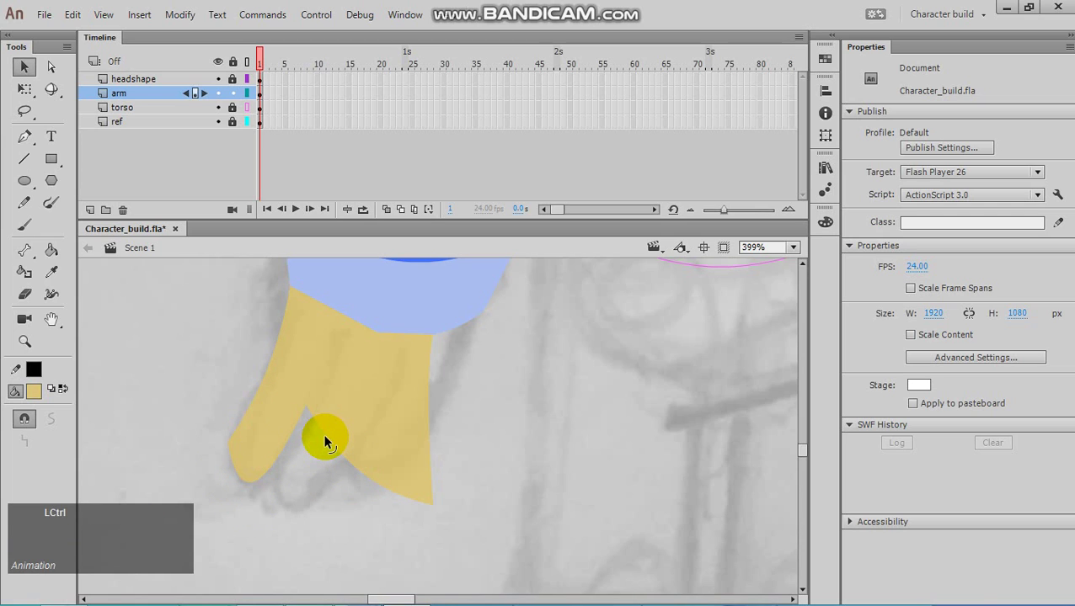
# - Undo the last edits and round the bottom end of the hand shape
pyautogui.press('ctrl+z')
pyautogui.press('ctrl+z')
pyautogui.moveTo(306, 470); pyautogui.dragTo(319, 431)
pyautogui.press('ctrl+=')
pyautogui.press('space')
pyautogui.press('space')
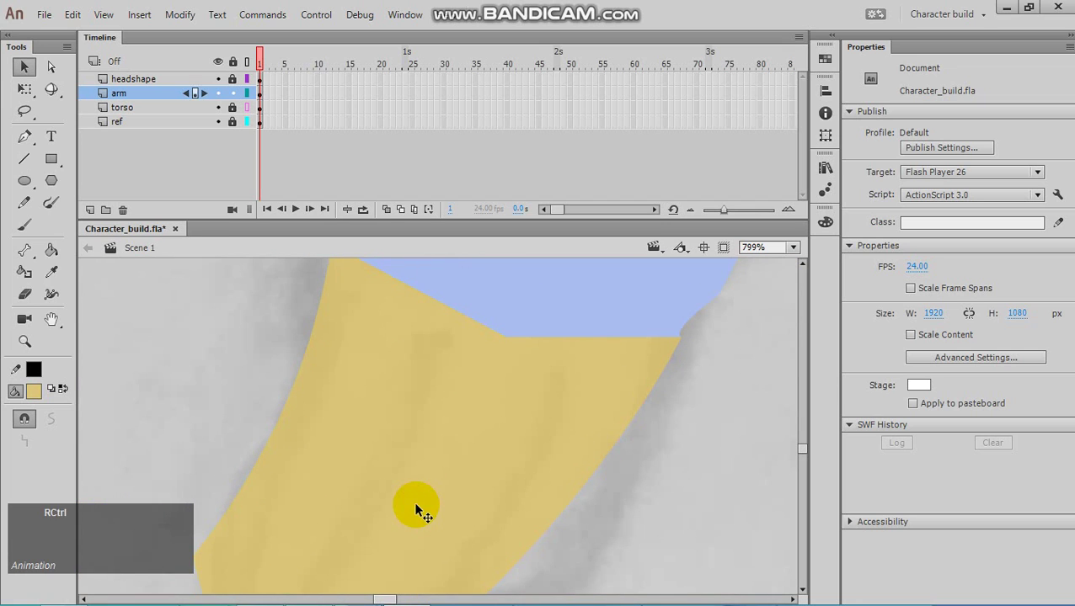
pyautogui.press('-')
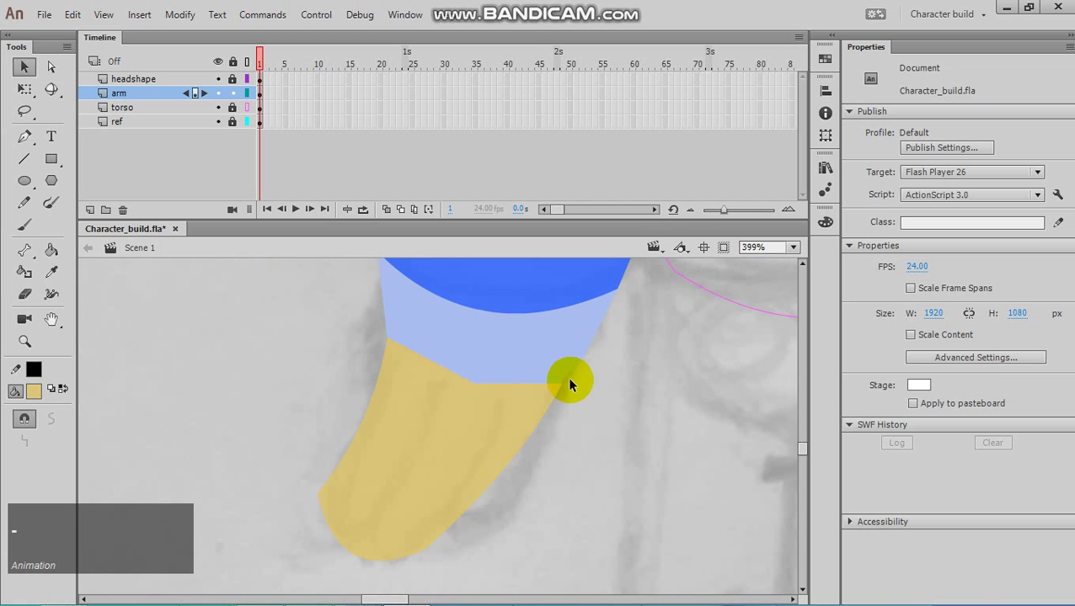
# - Select the whole hand and bend its rounded tip to follow the sketched outline
pyautogui.click(573, 387)
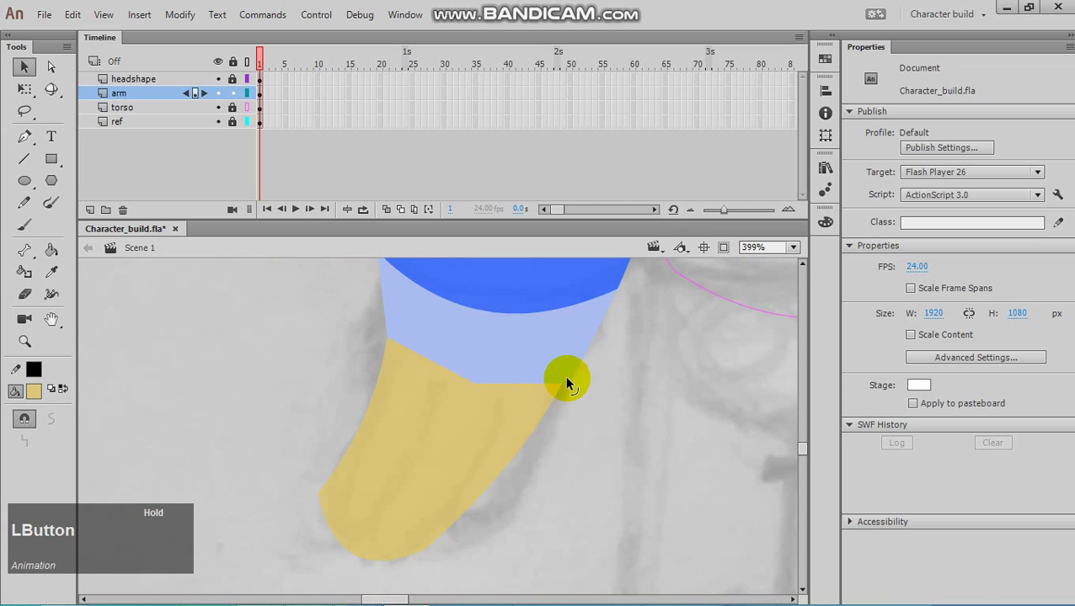
pyautogui.scroll(-3)
pyautogui.click(236, 379)
pyautogui.scroll(3)
pyautogui.click(276, 426)
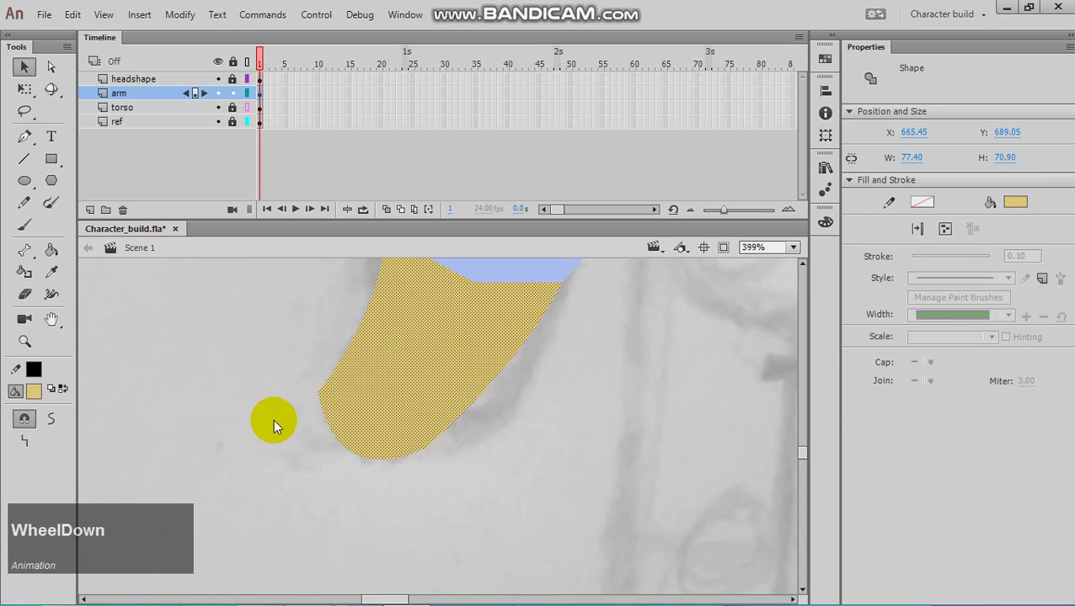
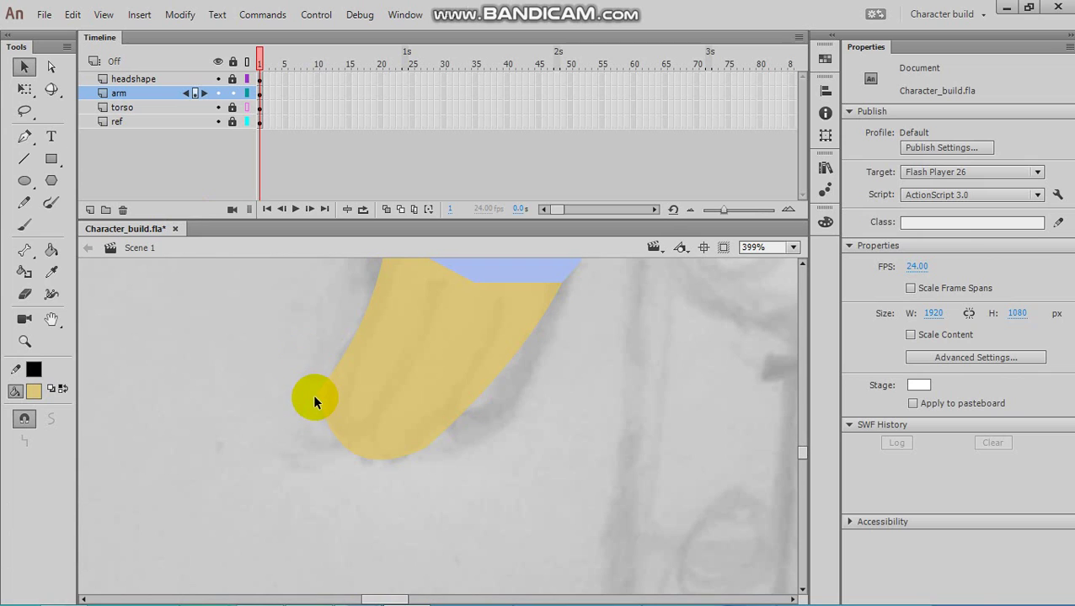
pyautogui.moveTo(346, 388); pyautogui.dragTo(277, 408)
pyautogui.press('ctrl+-')
pyautogui.click(246, 388)
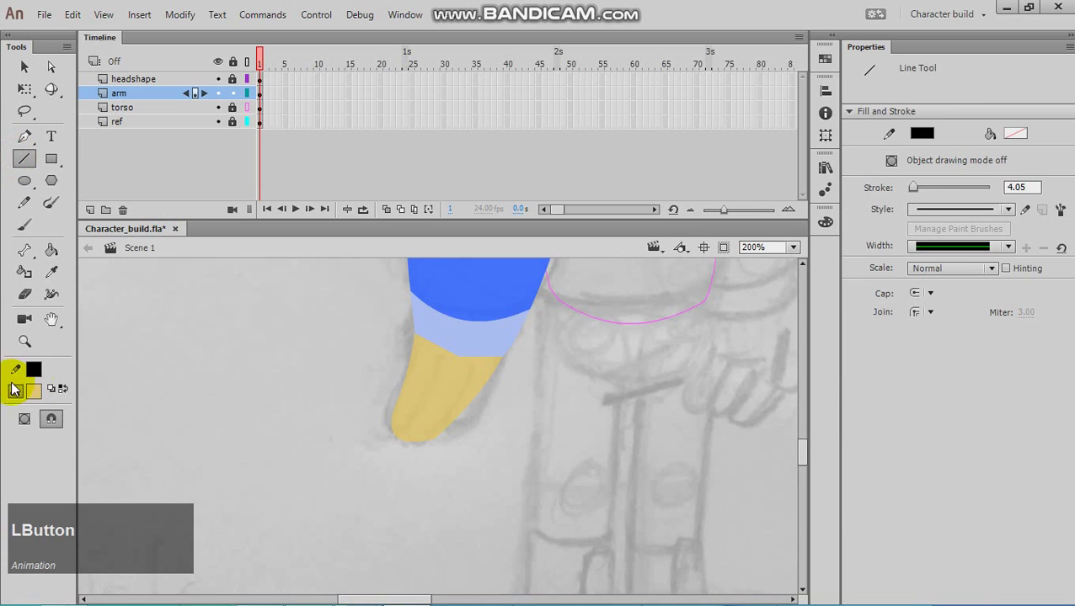
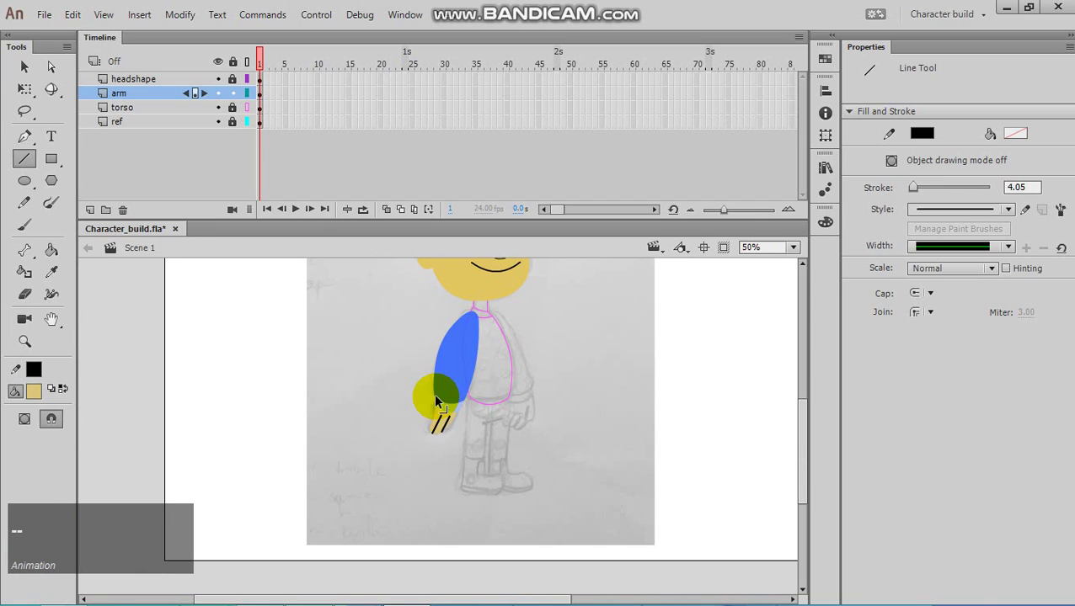
pyautogui.press('ctrl+z')
pyautogui.press('ctrl+z')
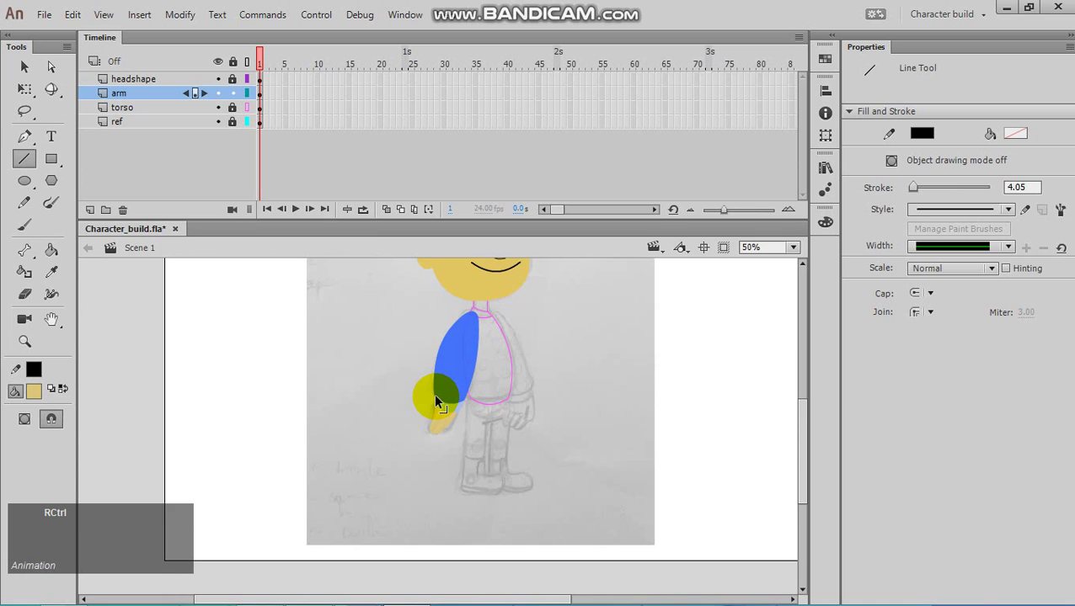
pyautogui.press('ctrl+-')
pyautogui.press('ctrl+-')
pyautogui.write('--=')
pyautogui.press('ctrl+=')
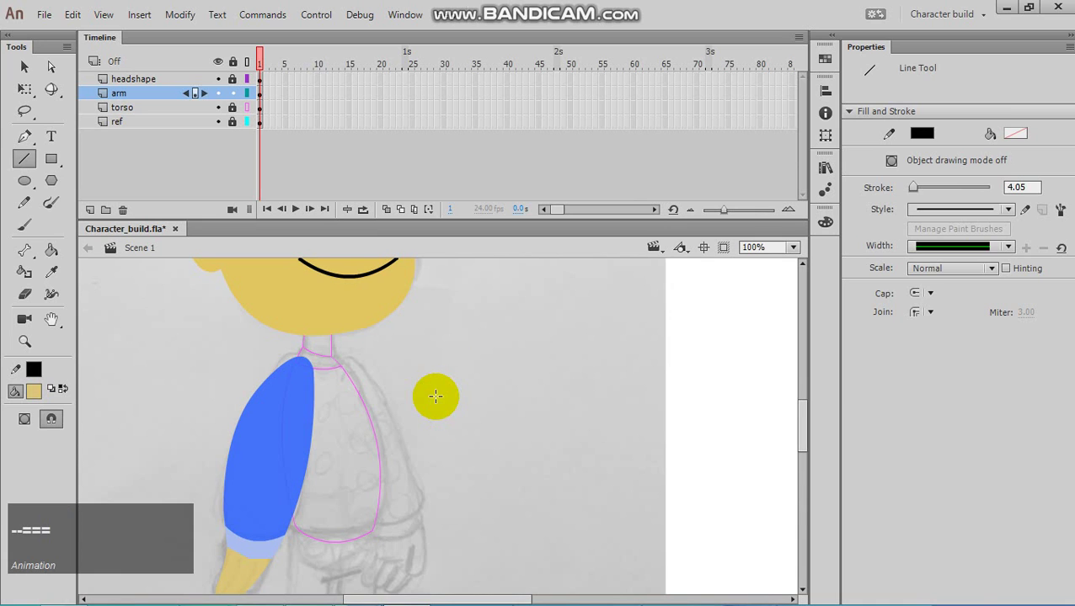
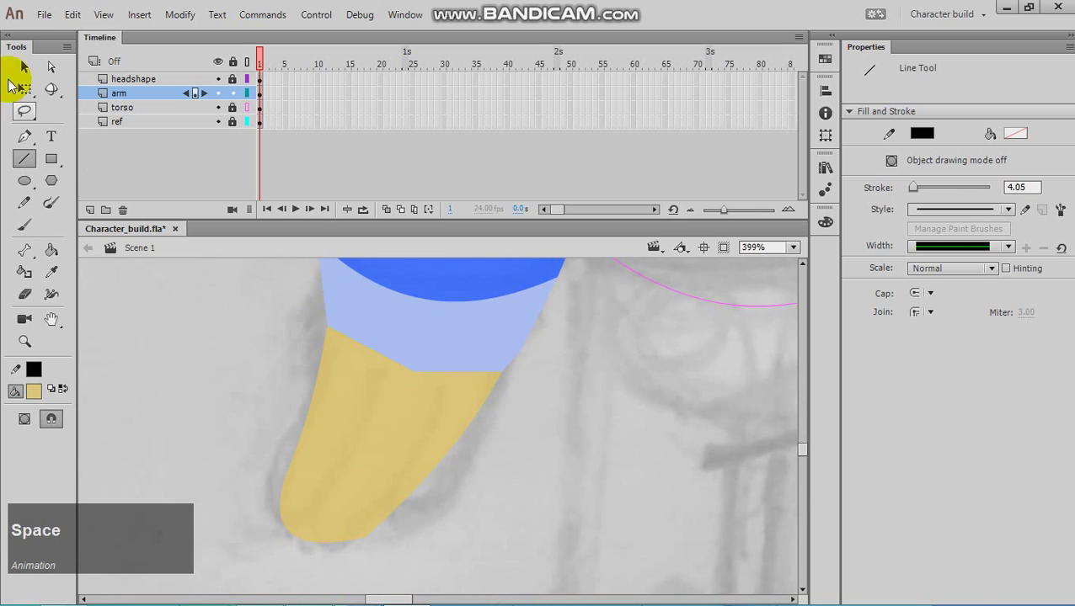
# - Pull the hand's left edge outward into a rounded thumb bulge along the sketch
pyautogui.click(33, 78)
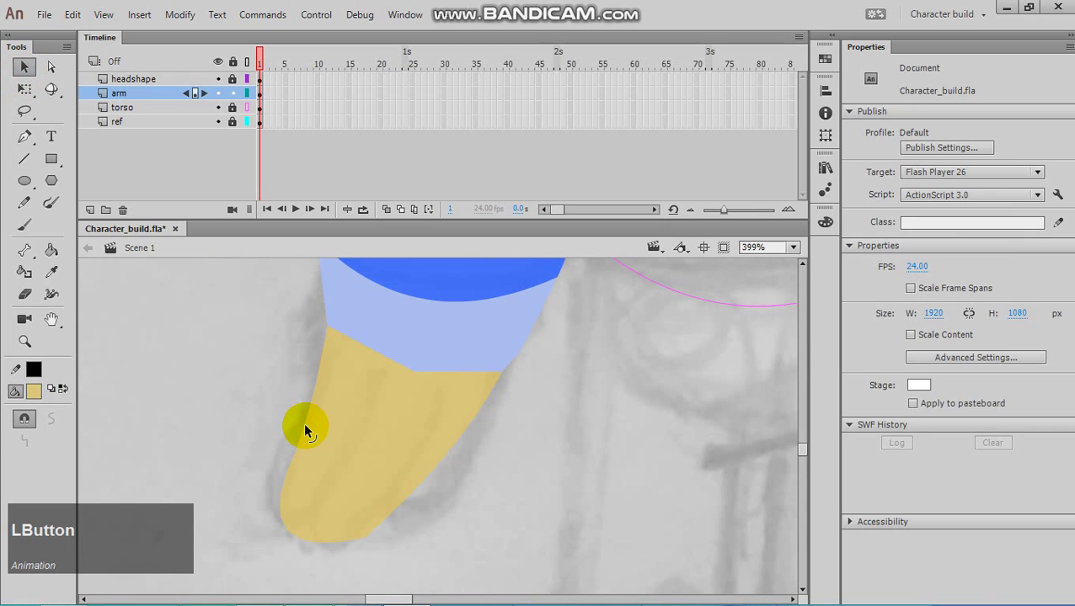
pyautogui.click(314, 431)
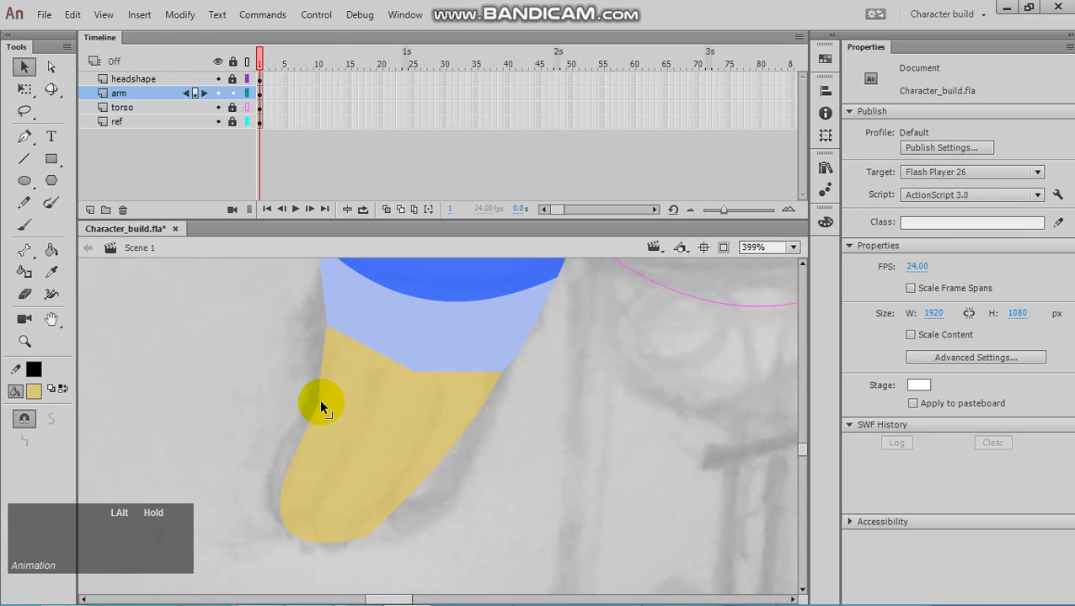
pyautogui.click(300, 467)
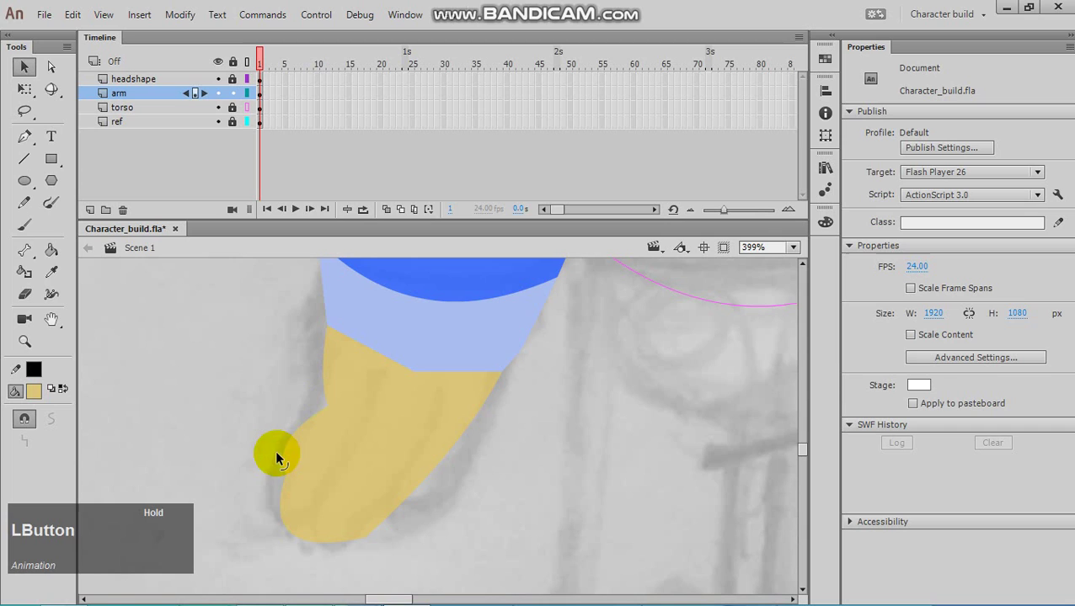
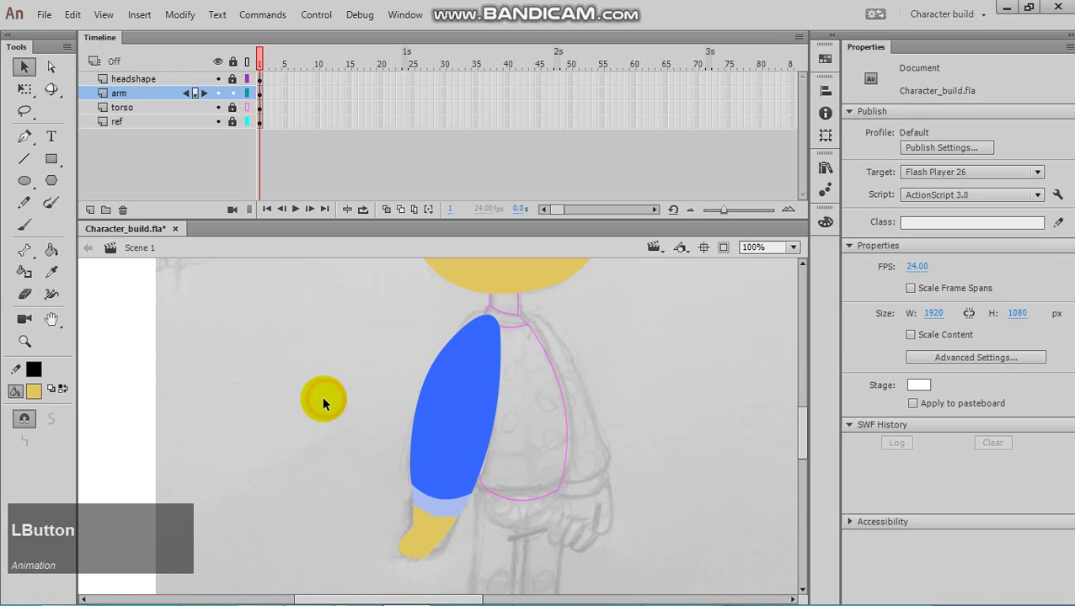
pyautogui.press('ctrl+-')
pyautogui.press('ctrl+-')
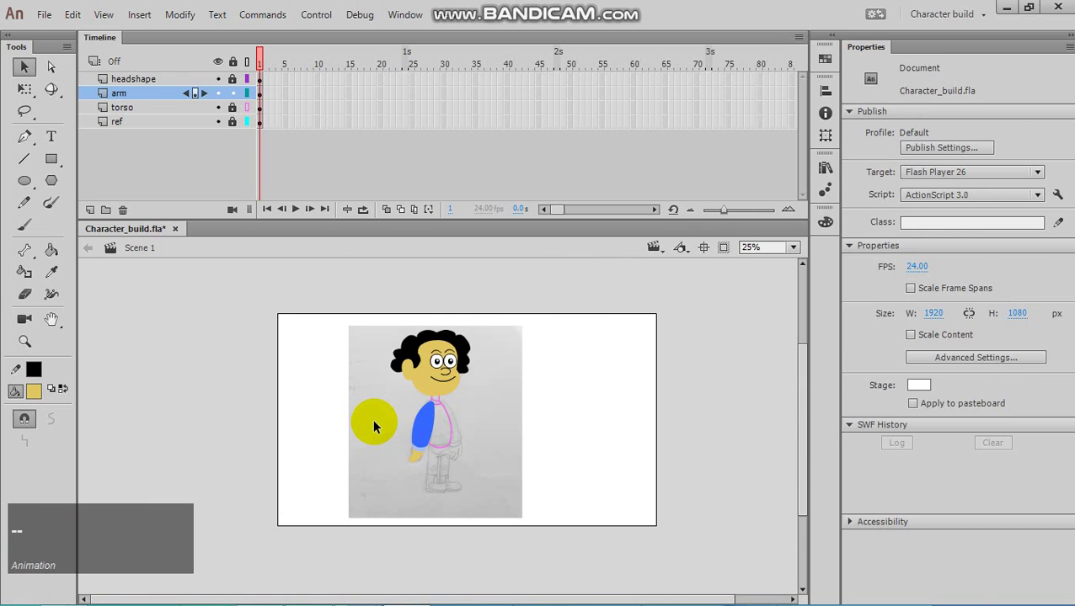
pyautogui.press('ctrl+=')
pyautogui.press('ctrl+=')
# - Select the whole arm with cuff and hand and start converting it to a Movie Clip symbol named arm
pyautogui.click(36, 95)
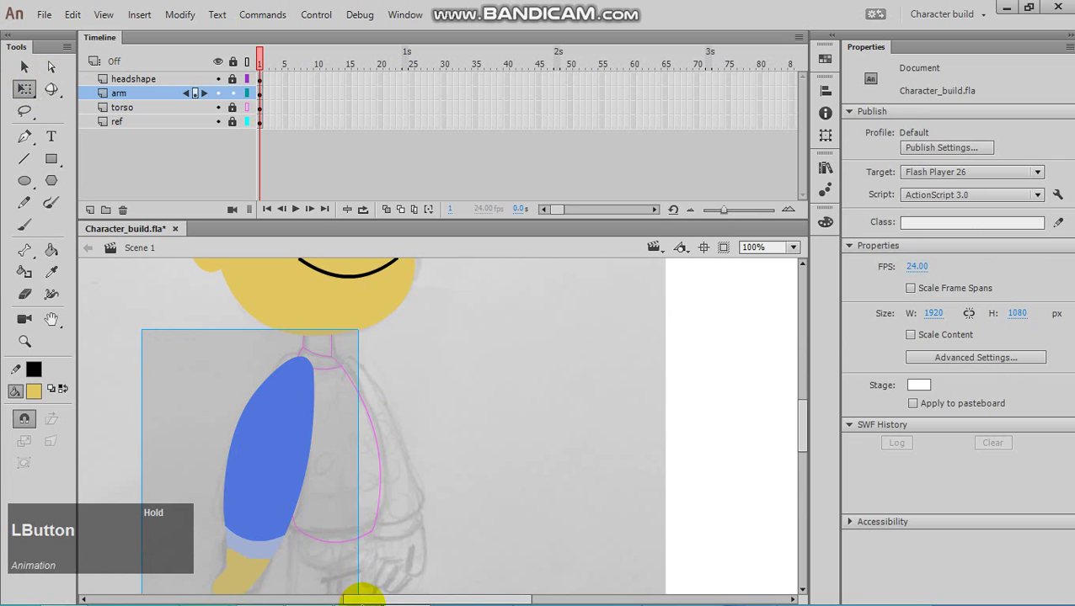
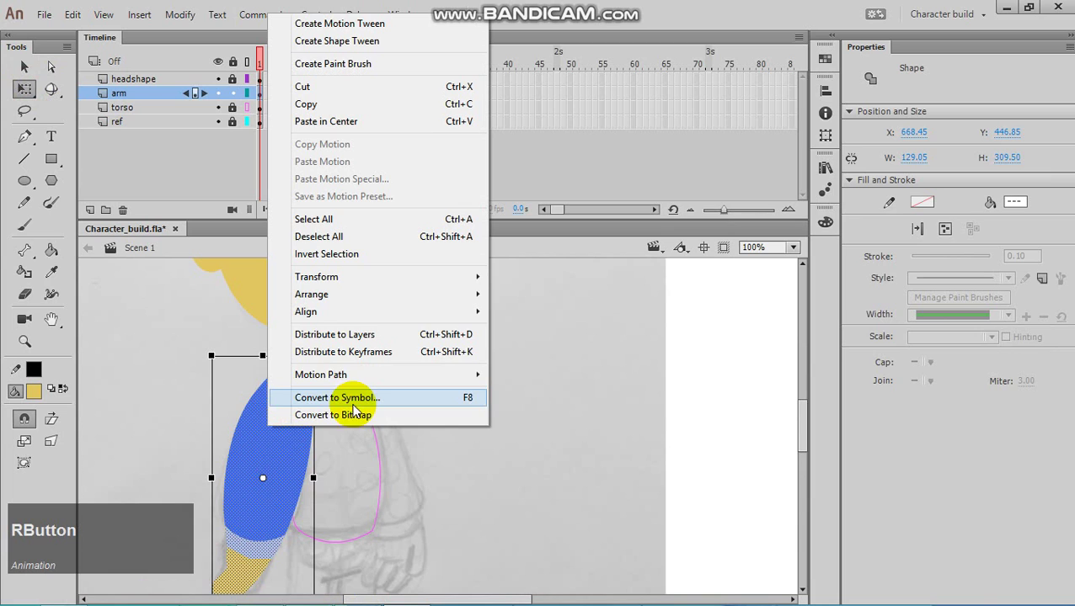
pyautogui.click(338, 403)
pyautogui.press('BackSpace')
pyautogui.write('a')
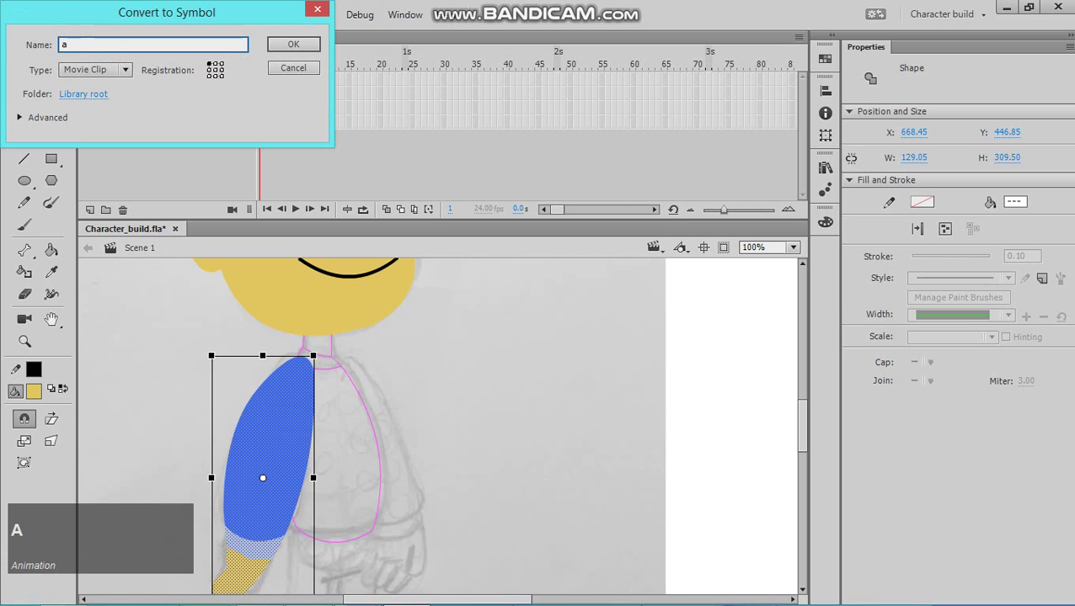
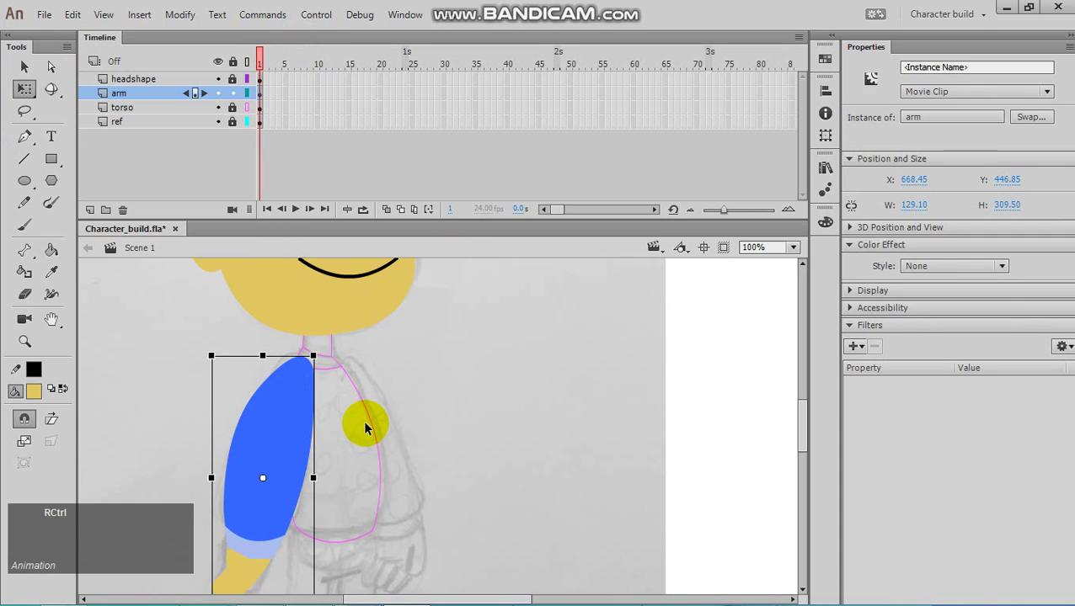
# - Nudge the arm movie clip left against the shoulder, then check it in the Library
pyautogui.press('ctrl+-')
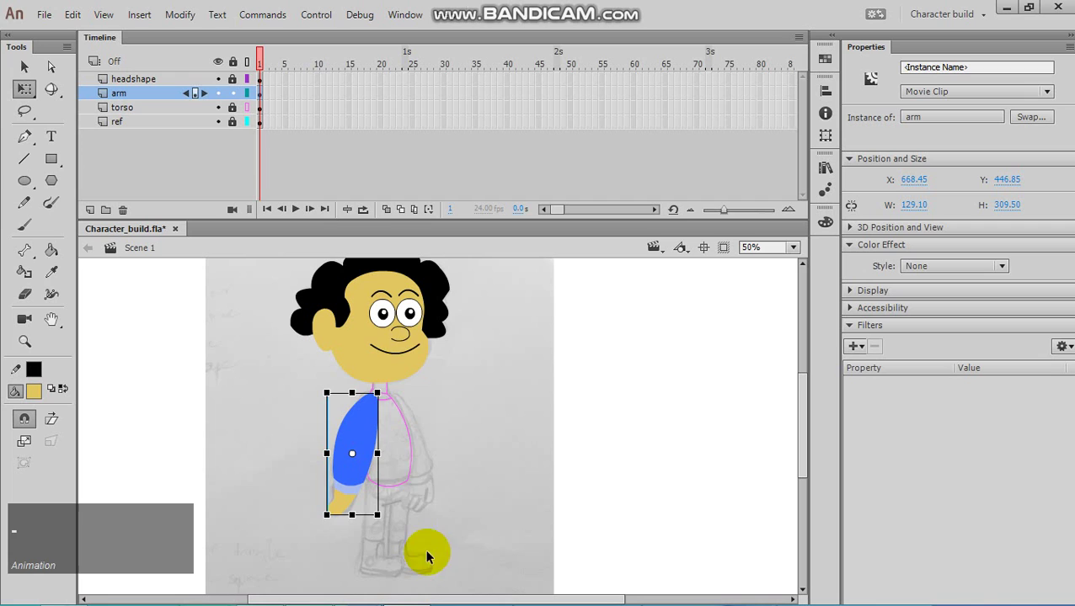
pyautogui.click(277, 385)
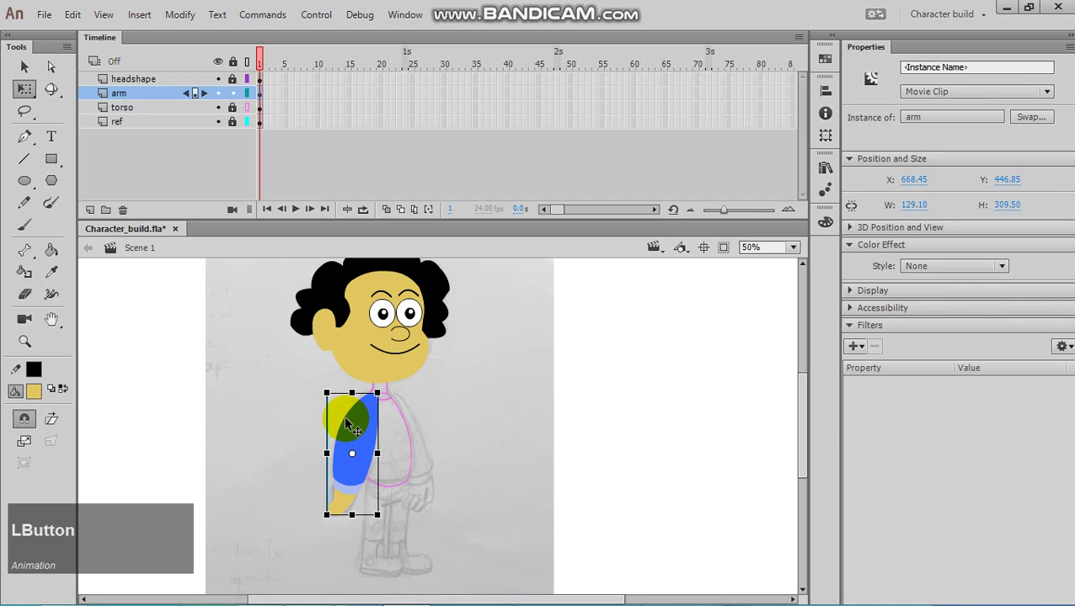
pyautogui.click(403, 429)
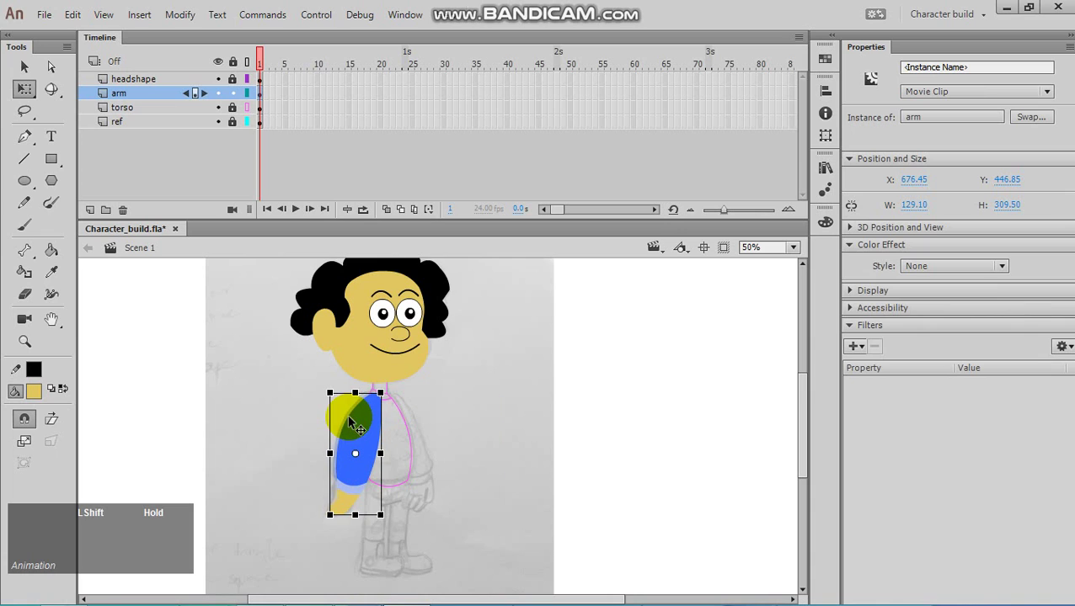
pyautogui.click(287, 401)
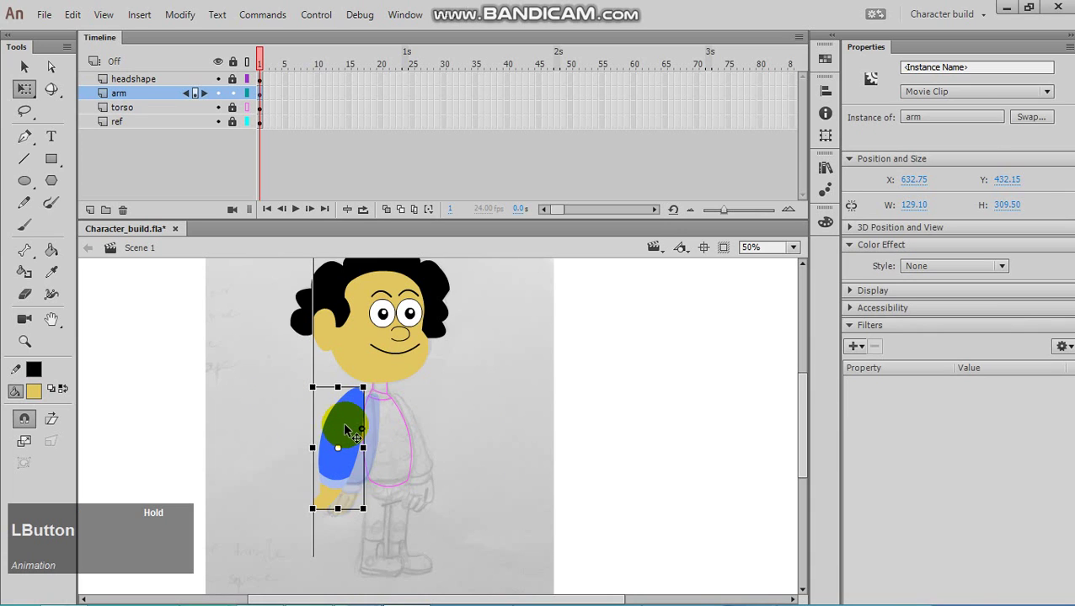
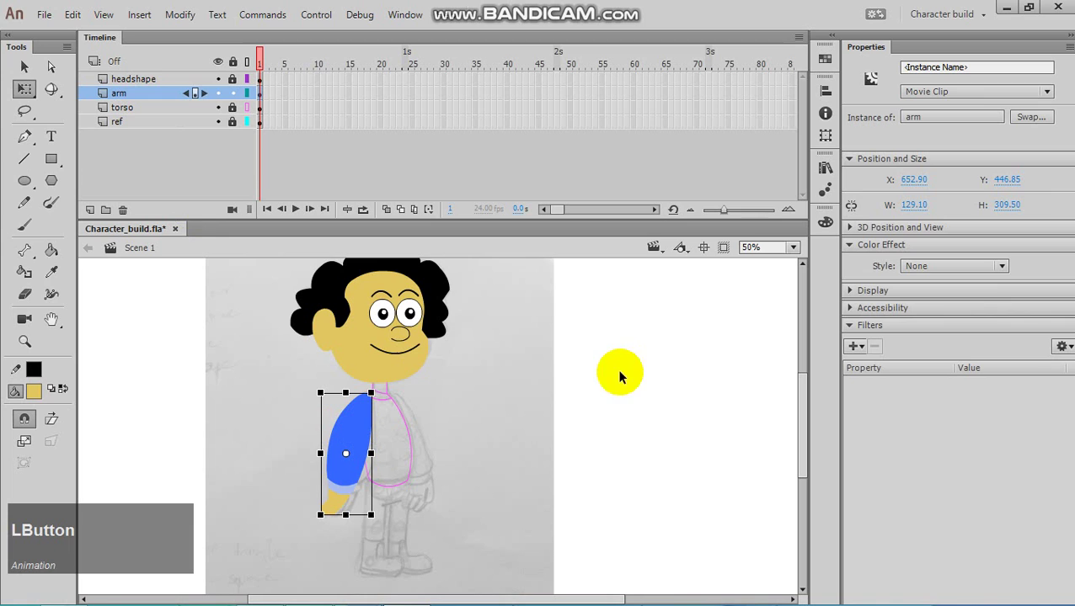
pyautogui.click(842, 173)
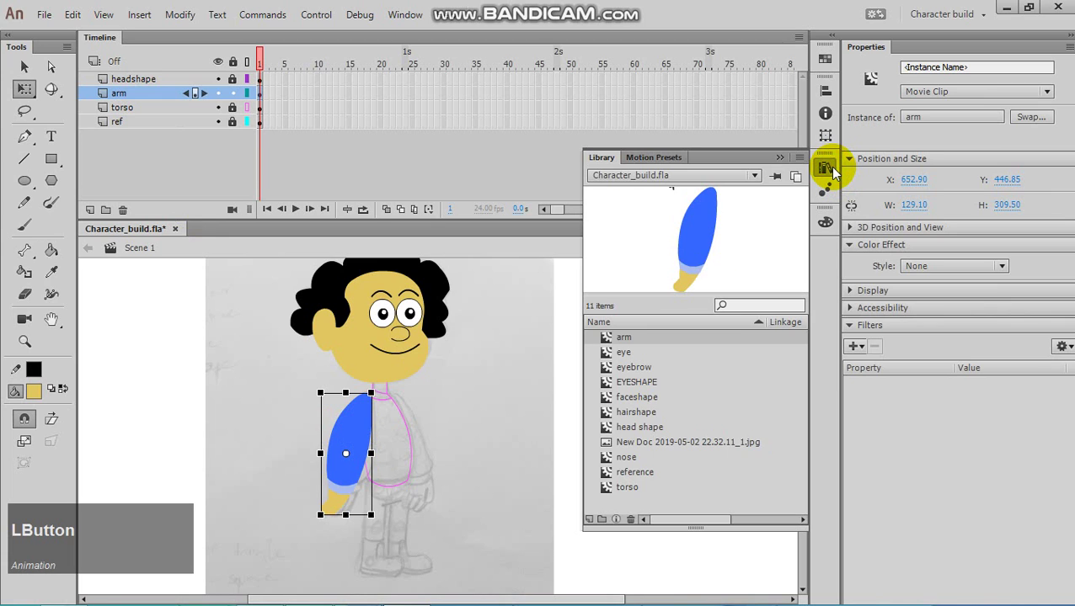